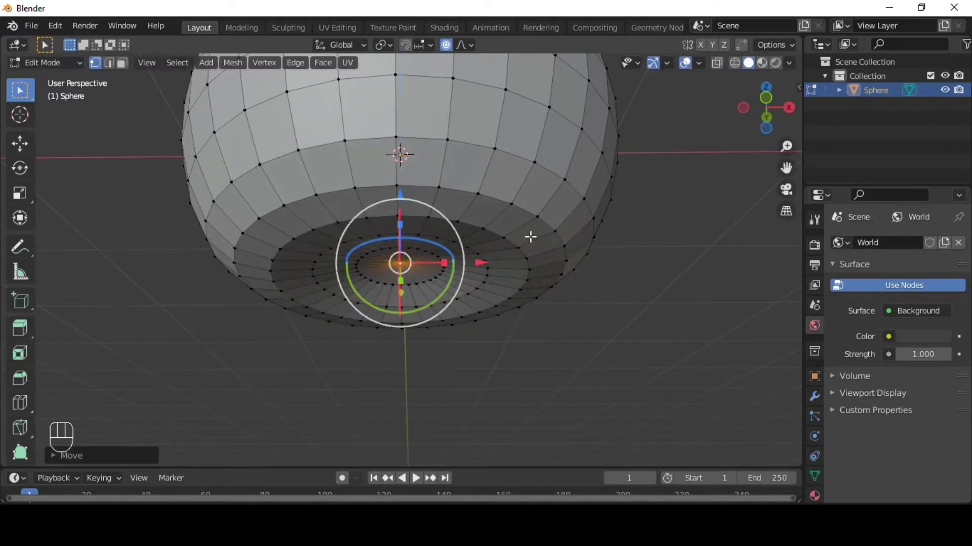
Step: Inspect the sphere's flattened base loop in edge select from Object Mode
key(2)
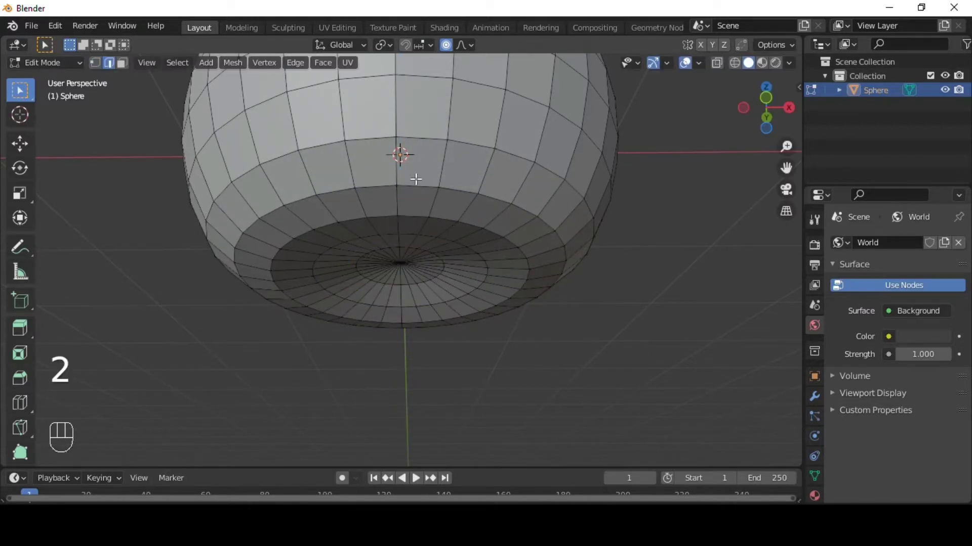
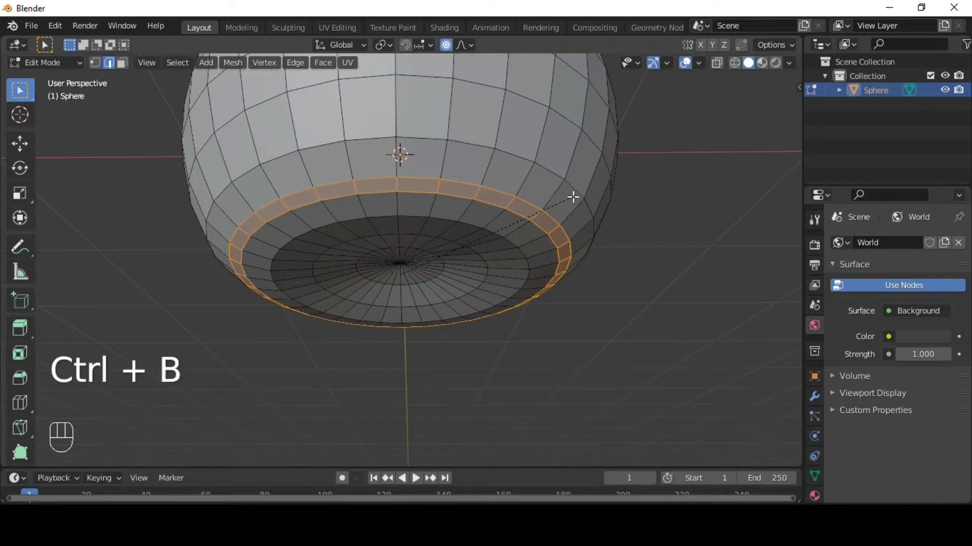
key(alt+Tab)
middle_click(555, 197)
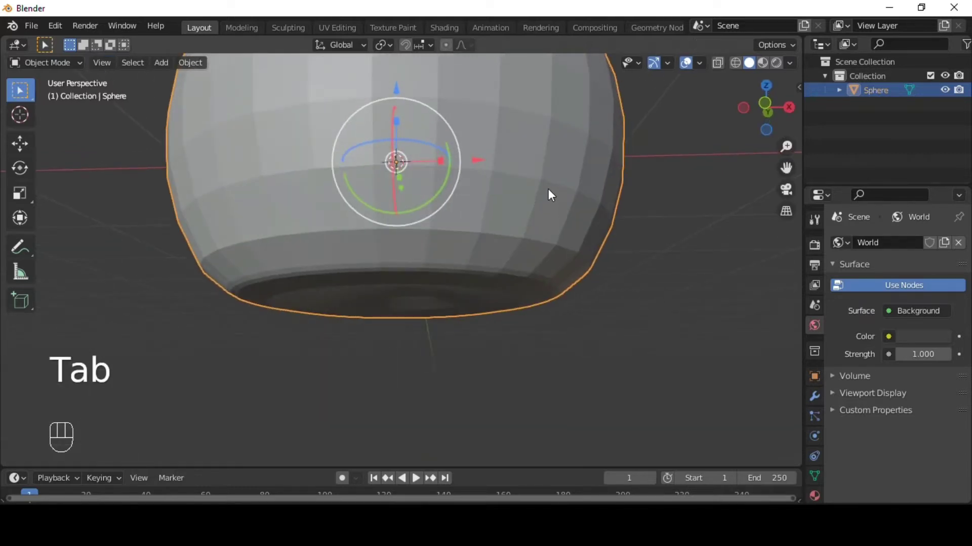
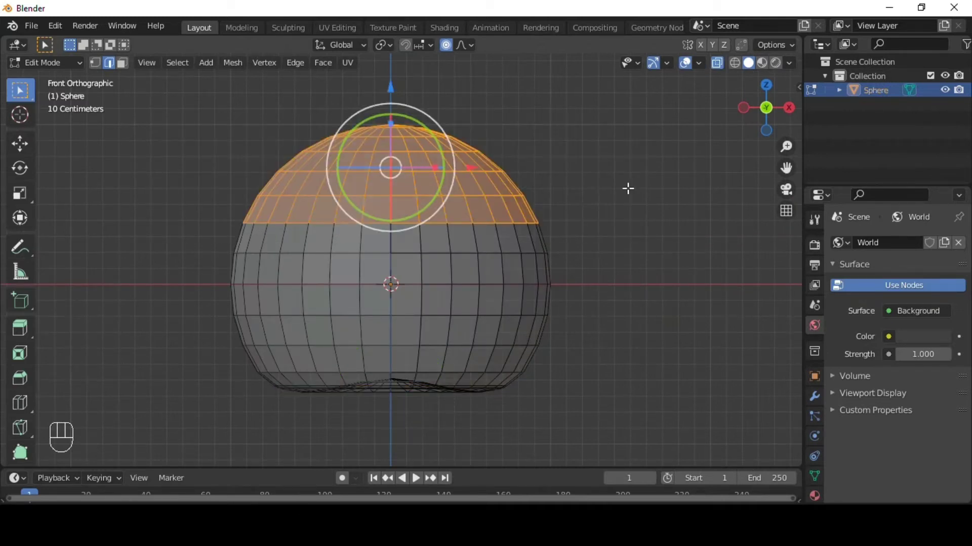
Step: Delete the sphere's upper cap and slide loops to raise a narrower neck from the rim
key(x)
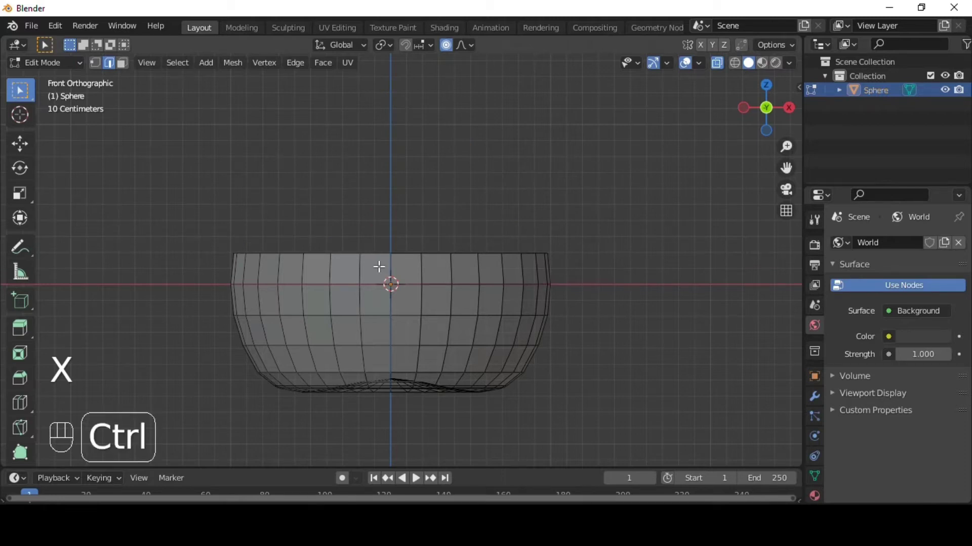
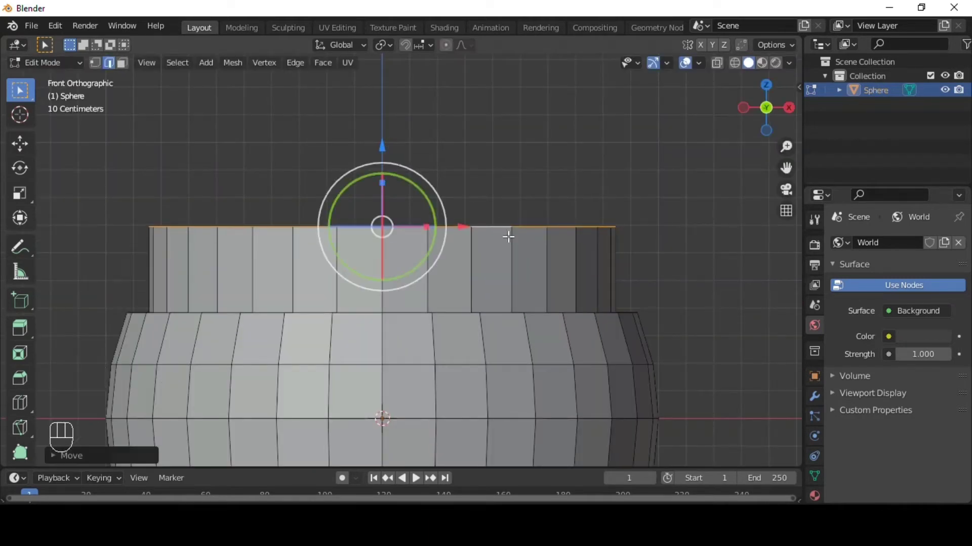
key(ctrl+r)
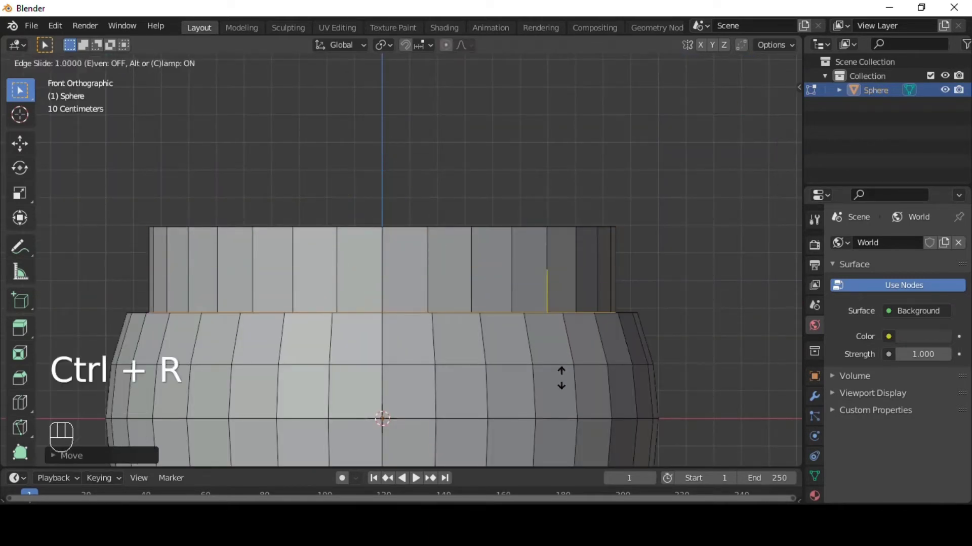
key(ctrl+r)
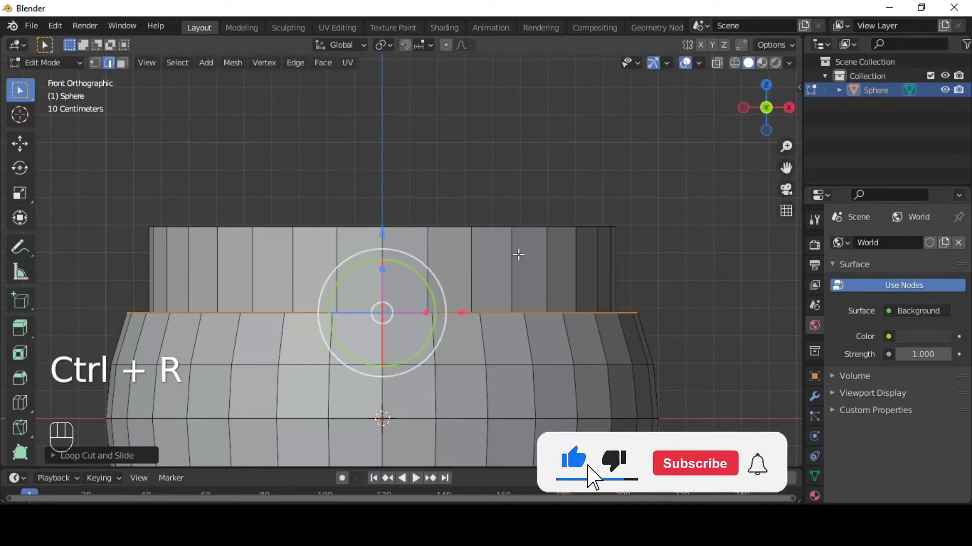
Step: Cut extra loops across the neck and switch to face selection
key(ctrl+r)
key(ctrl+r)
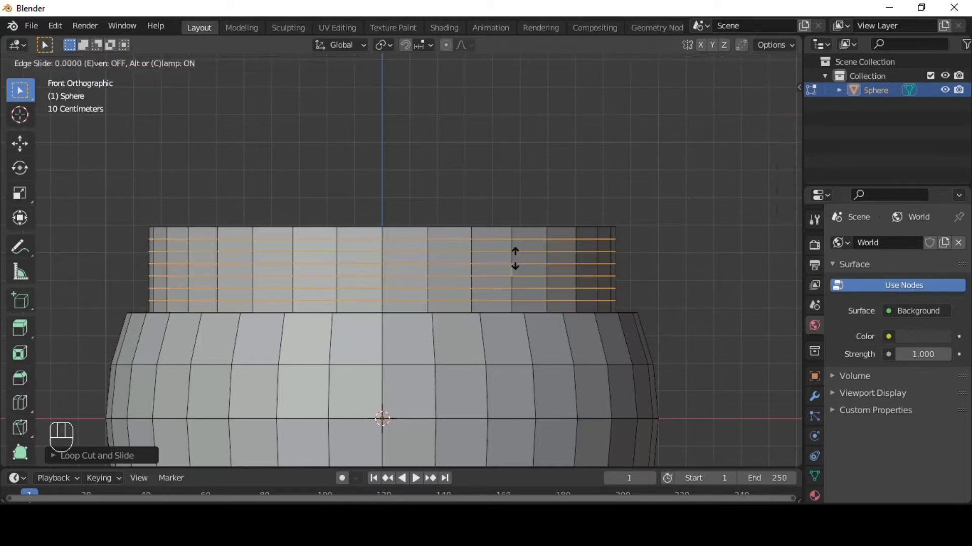
key(3)
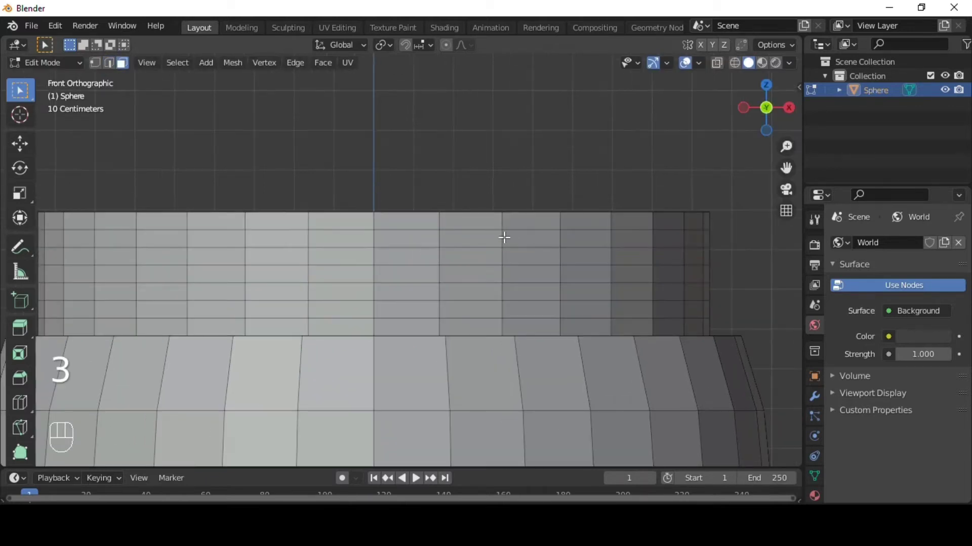
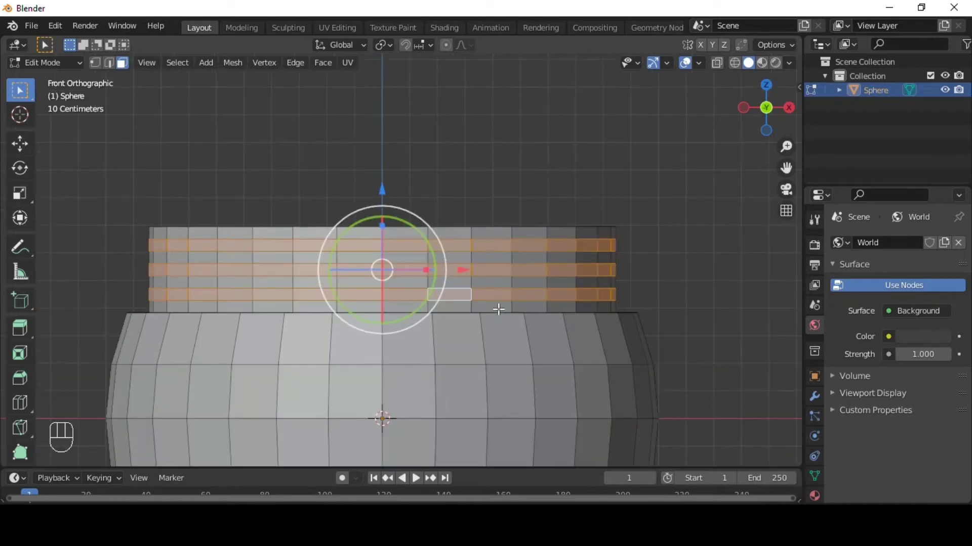
Step: Push three face bands outward into screw threads and shade the jar smooth
key(alt+e)
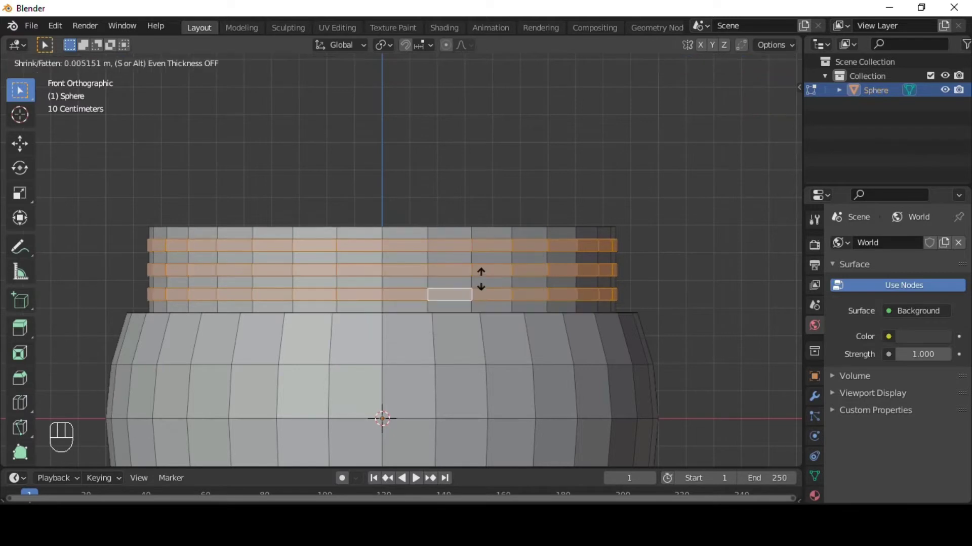
key(Tab)
drag(526, 247, 546, 261)
key(ctrl+3)
middle_click(530, 256)
right_click(490, 195)
Step: Apply Auto Smooth from Quick Favorites and add Subdivision Surface and Solidify modifiers to the jar
key(q)
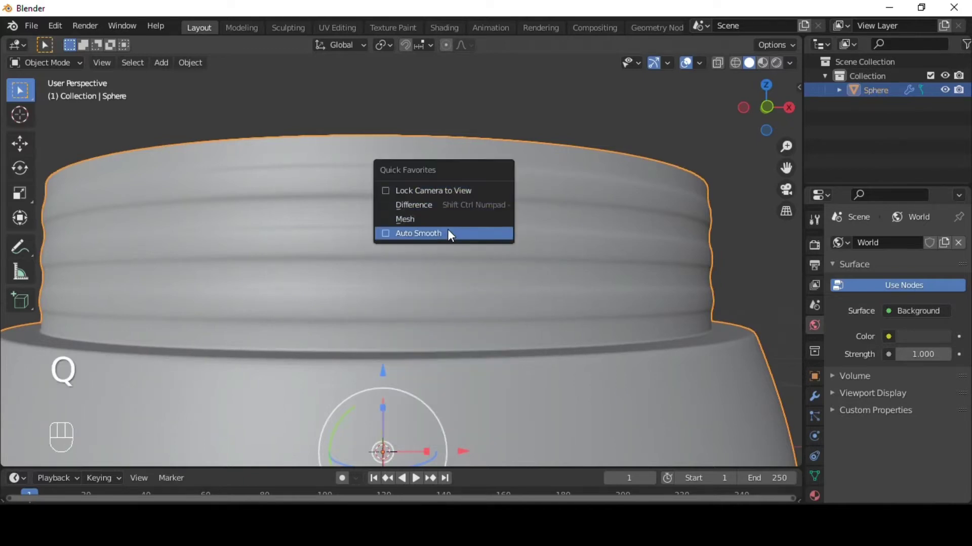
drag(576, 298, 573, 268)
middle_click(574, 268)
drag(819, 398, 858, 326)
drag(884, 253, 852, 402)
drag(667, 303, 728, 293)
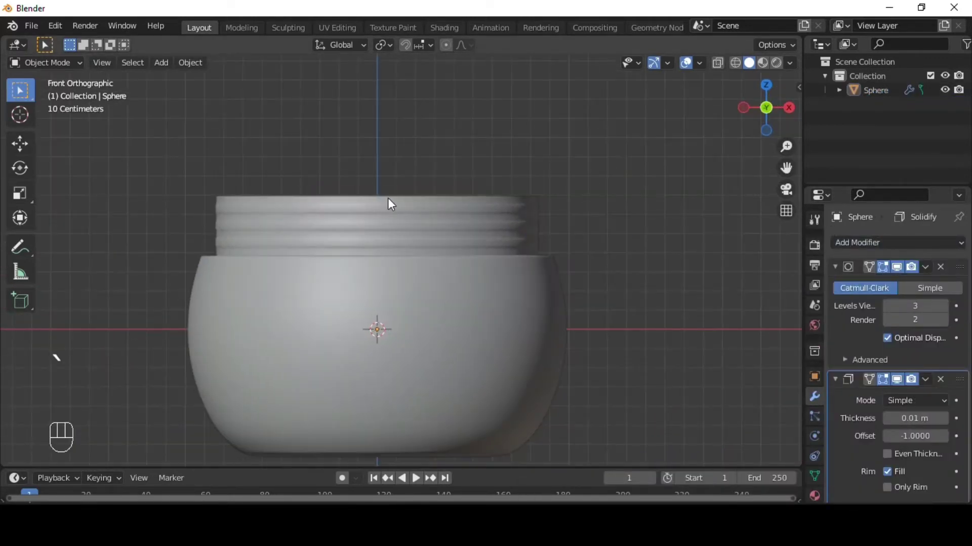
Step: Add a cylinder lid over the neck and delete its bottom face to open the underside
key(shift+a)
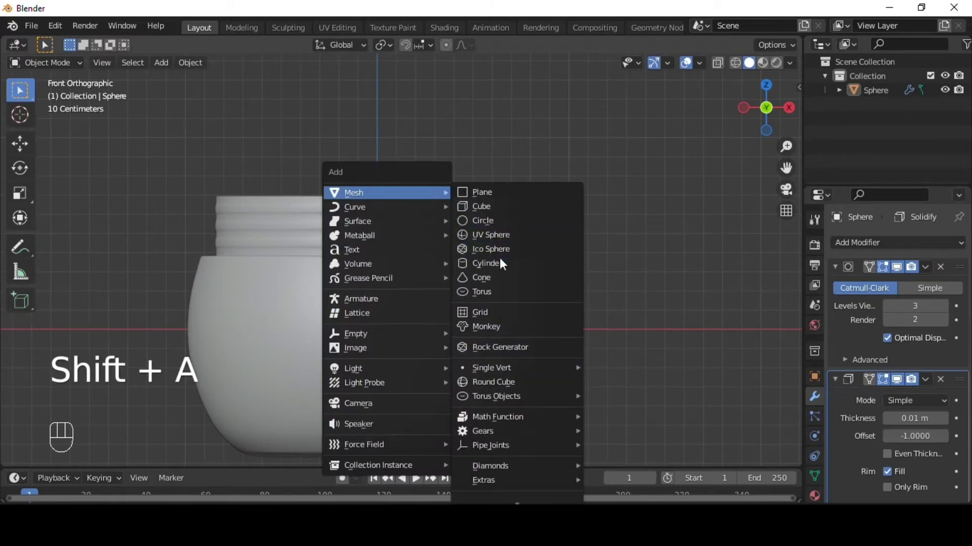
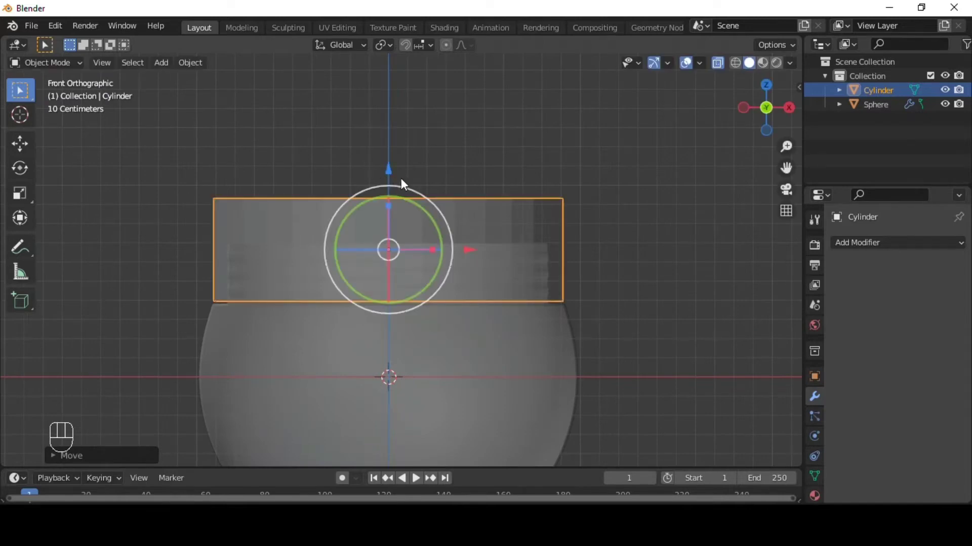
key(Tab)
key(alt+z)
click(412, 183)
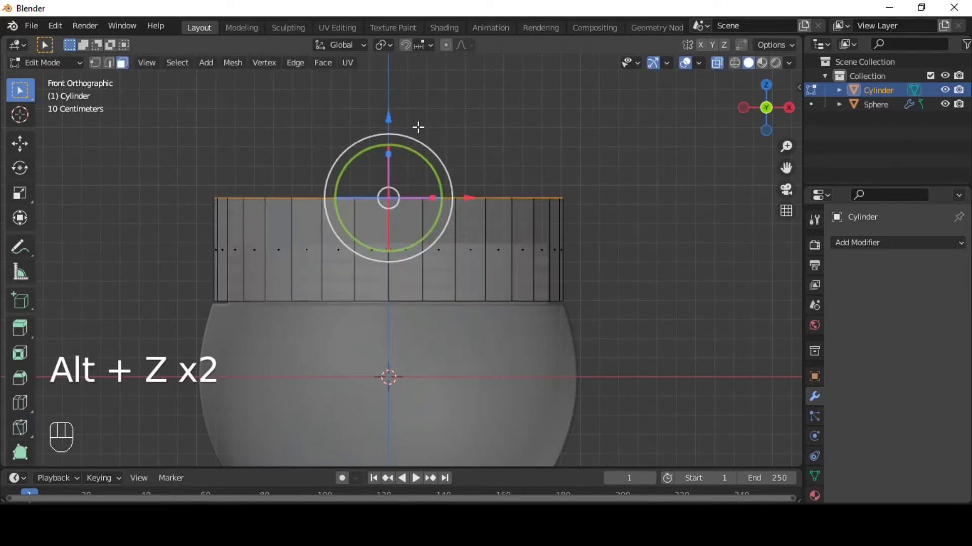
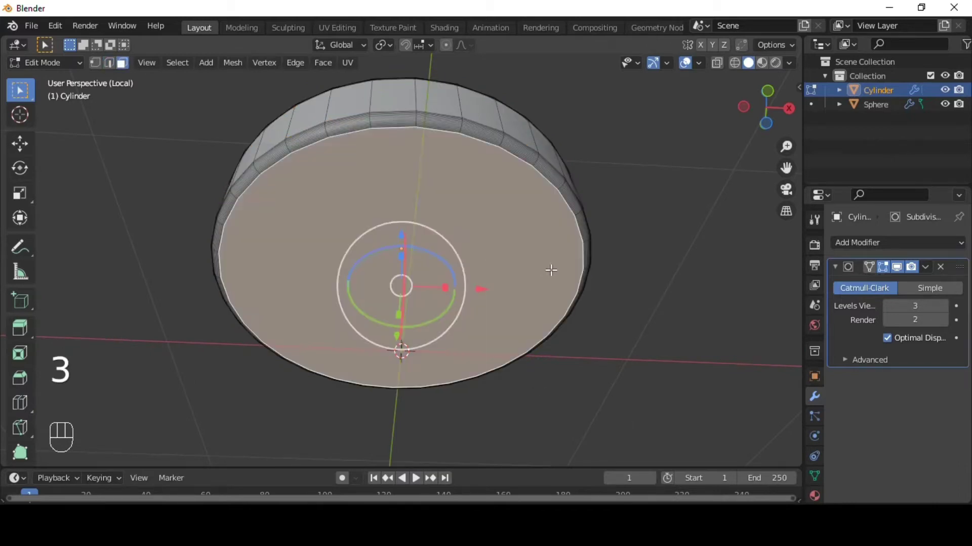
key(x)
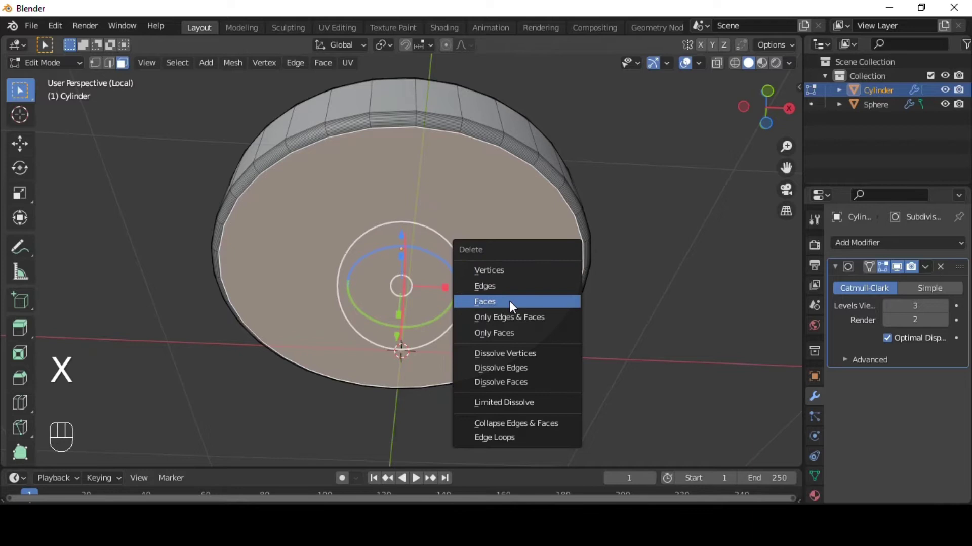
key(Tab)
key(`)
key(/)
Step: Scale the subdivided lid to fit the neck and return to editing the jar body
key(`)
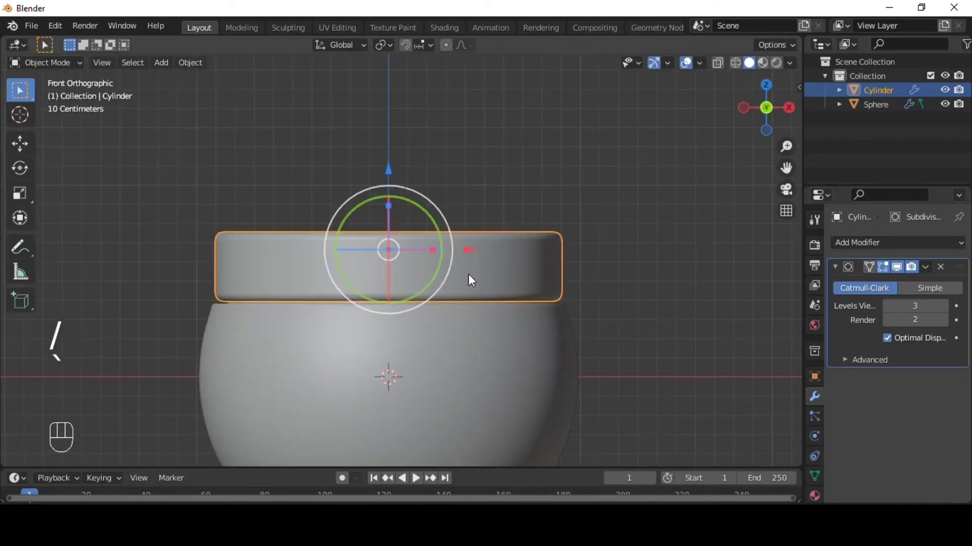
click(600, 296)
middle_click(286, 277)
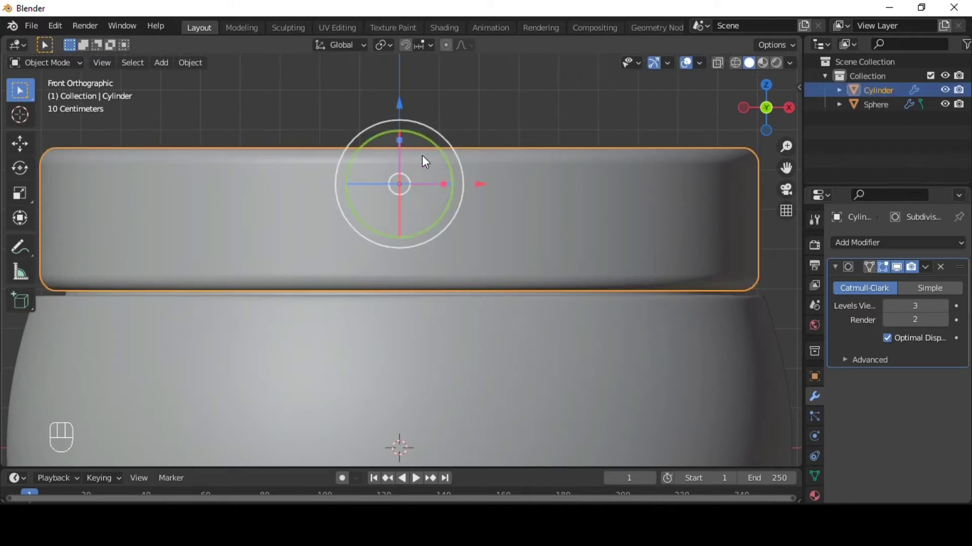
key(s)
drag(451, 250, 559, 188)
click(479, 232)
key(Tab)
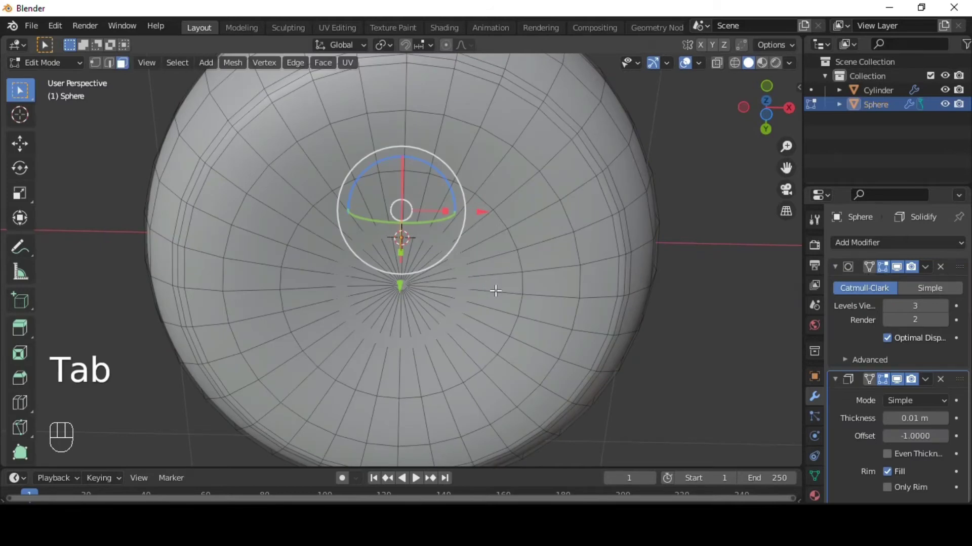
Step: Slide a loop tighter near the jar's bottom centre and finish editing the body
key(ctrl+r)
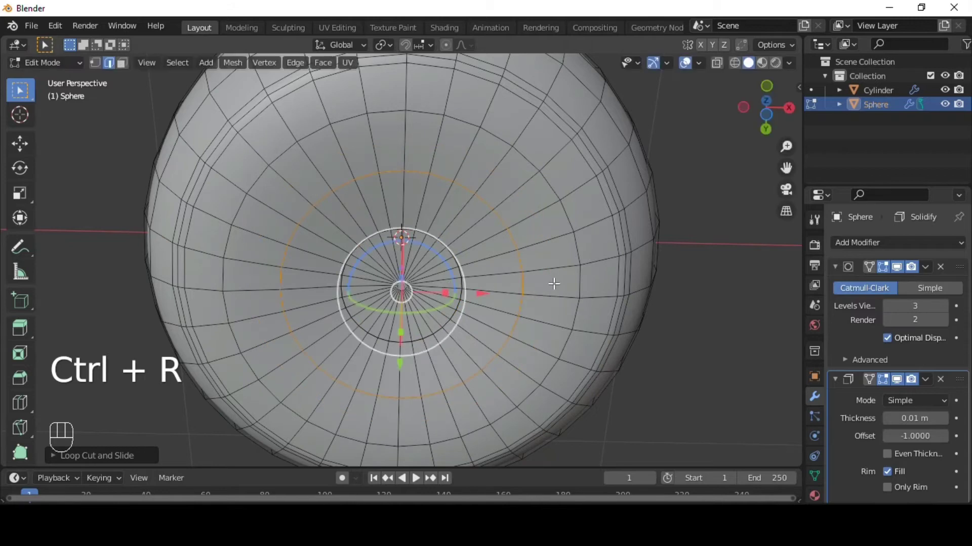
key(ctrl+r)
key(Tab)
middle_click(509, 314)
Step: Select the jar body and lid together in front view and raise them above the ground line
key(`)
click(590, 278)
drag(463, 297, 428, 328)
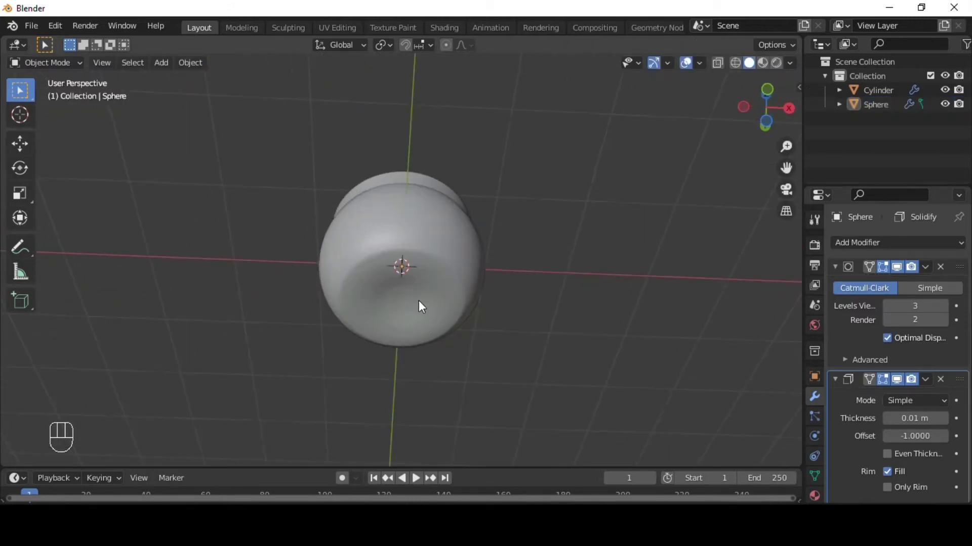
click(411, 289)
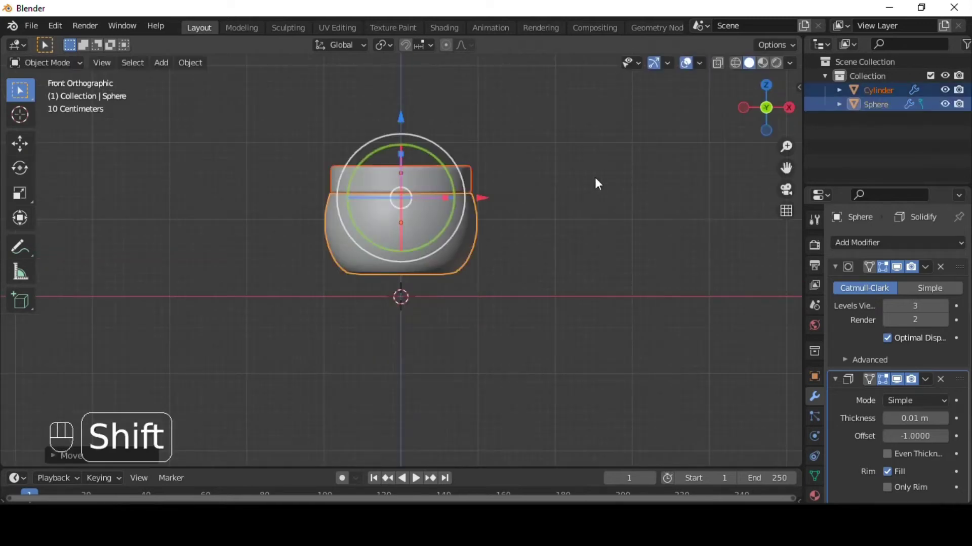
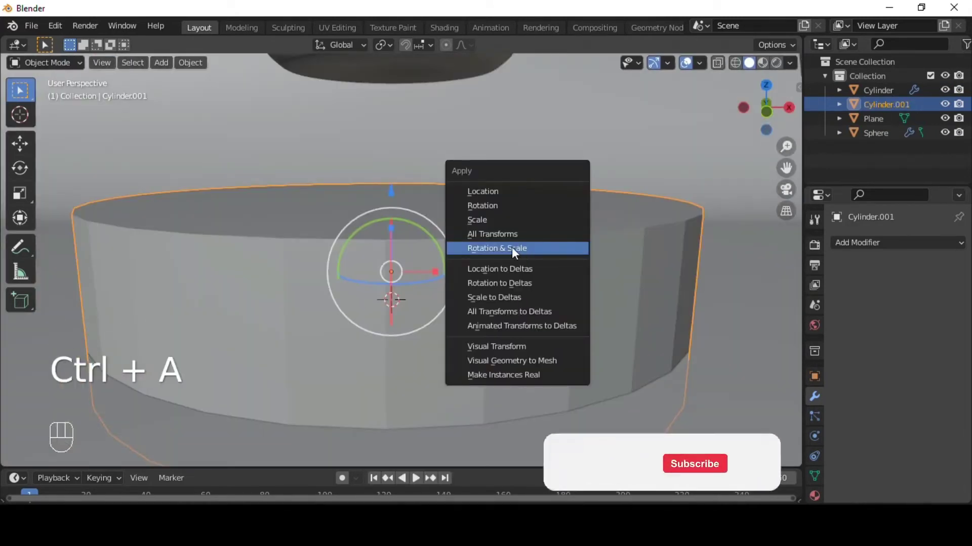
Step: Bevel the pedestal's top rim with extra segments and add subdivision to round it
key(Tab)
key(alt+z)
key(alt+z)
key(ctrl+b)
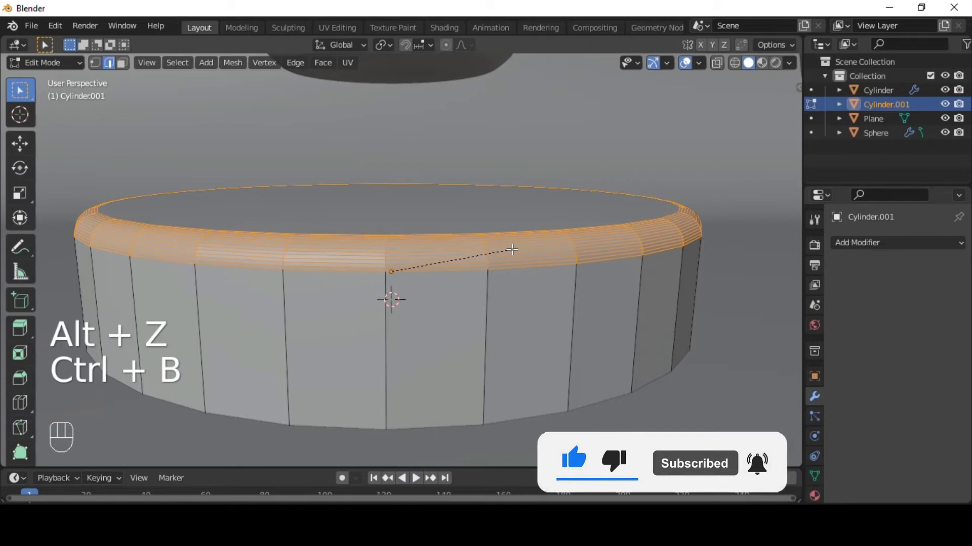
key(Tab)
key(ctrl+3)
middle_click(461, 228)
Step: Scale the pedestal wide and position it beneath the jar in front view
click(399, 191)
key(s)
click(393, 105)
click(574, 207)
key(g)
click(570, 180)
Step: Add a camera aligned to the front view of the jar and bring up the render dimension settings
key(shift+a)
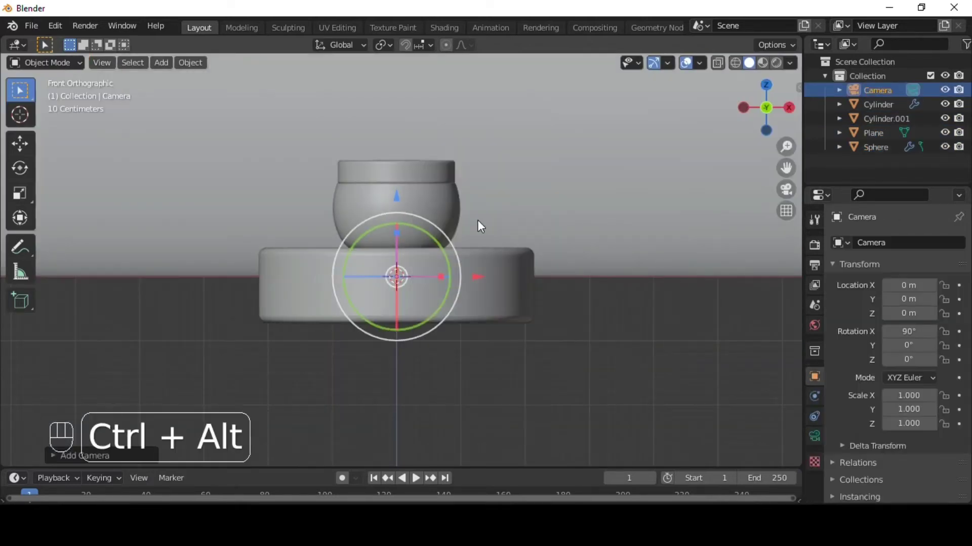
key(ctrl+alt+KP_0)
key(q)
middle_click(538, 198)
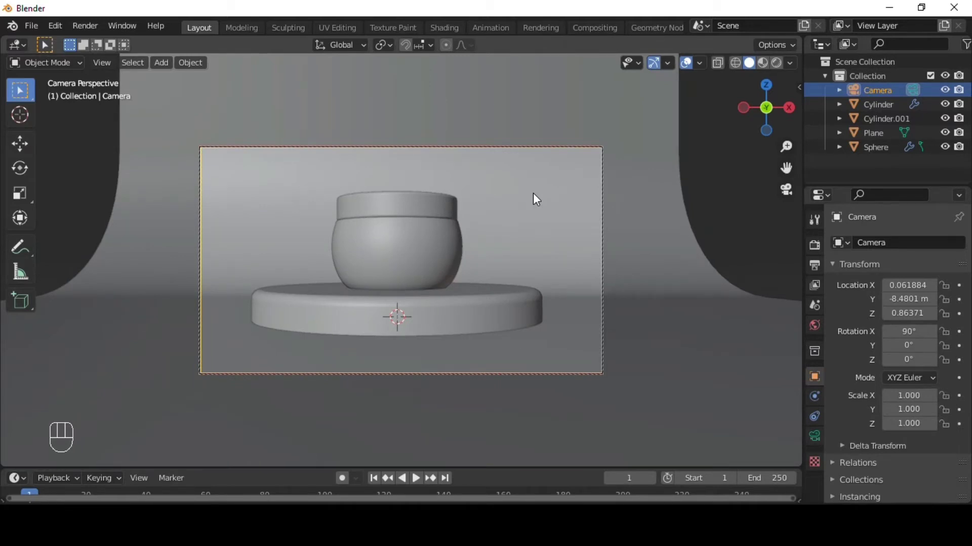
click(853, 286)
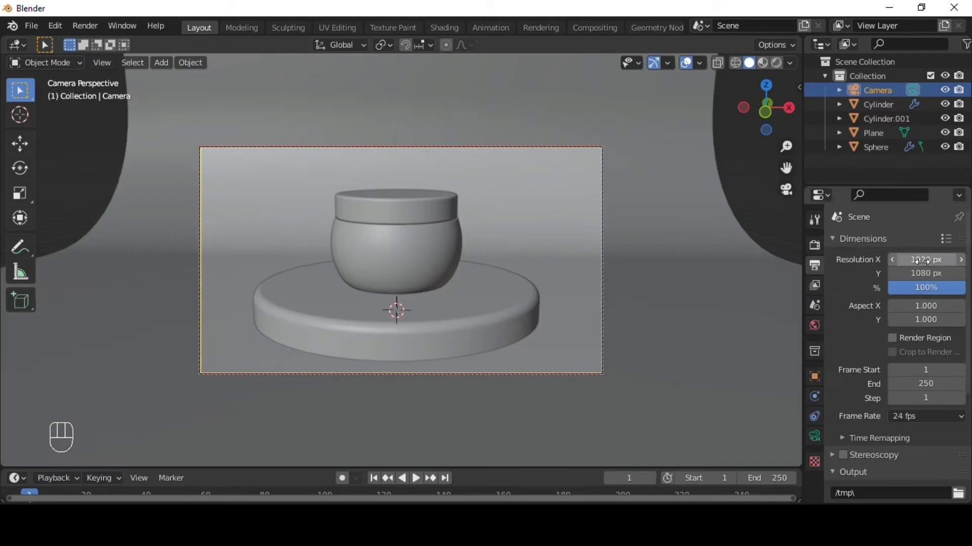
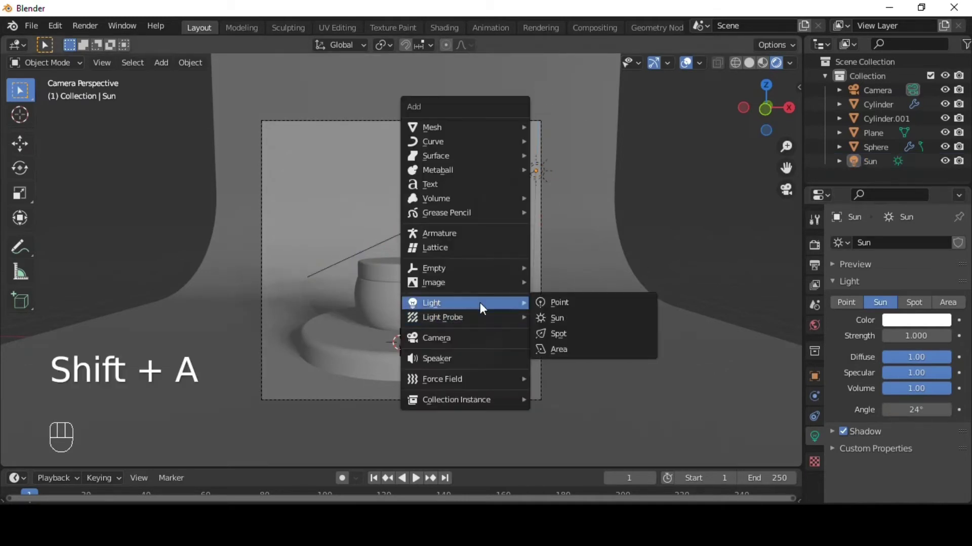
Step: Add a 500 W point light with 2.3 m radius to the jar's right
click(405, 266)
click(500, 241)
key(g)
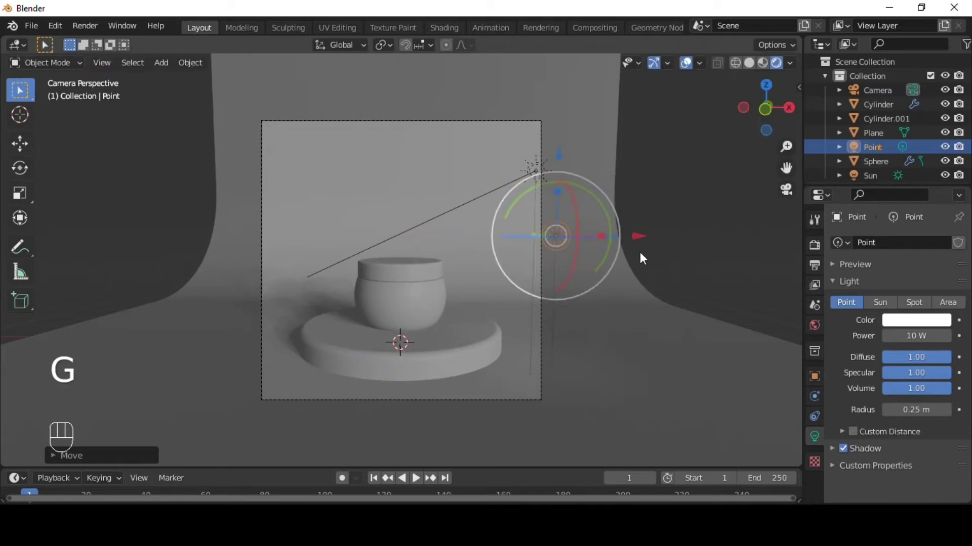
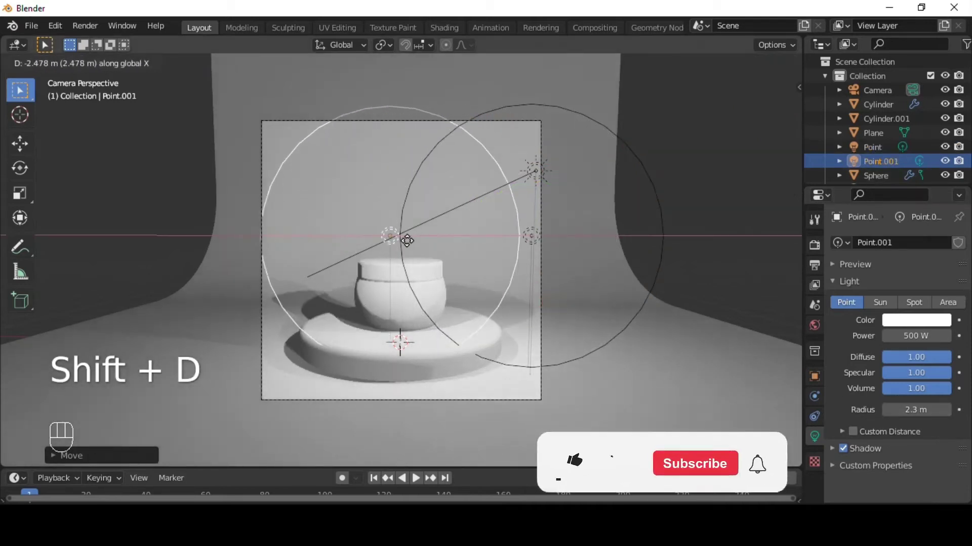
drag(381, 190, 381, 291)
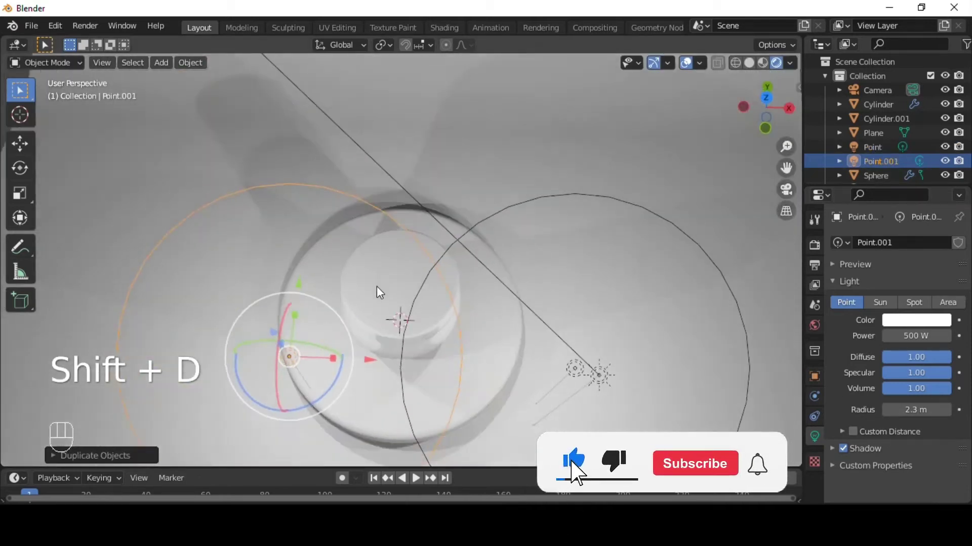
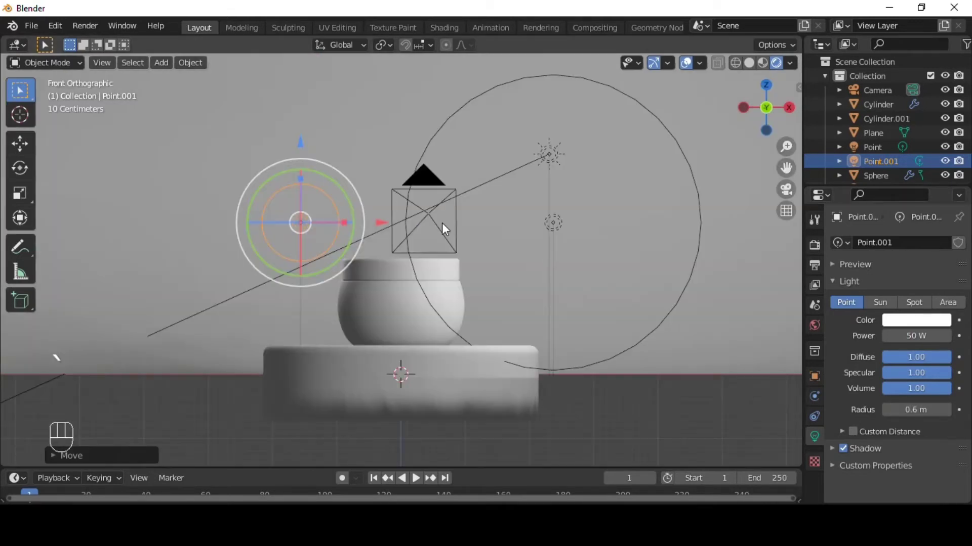
Step: Place a duplicated 50 W point light with 0.6 m radius lower on the jar's left
key(KP_0)
key(g)
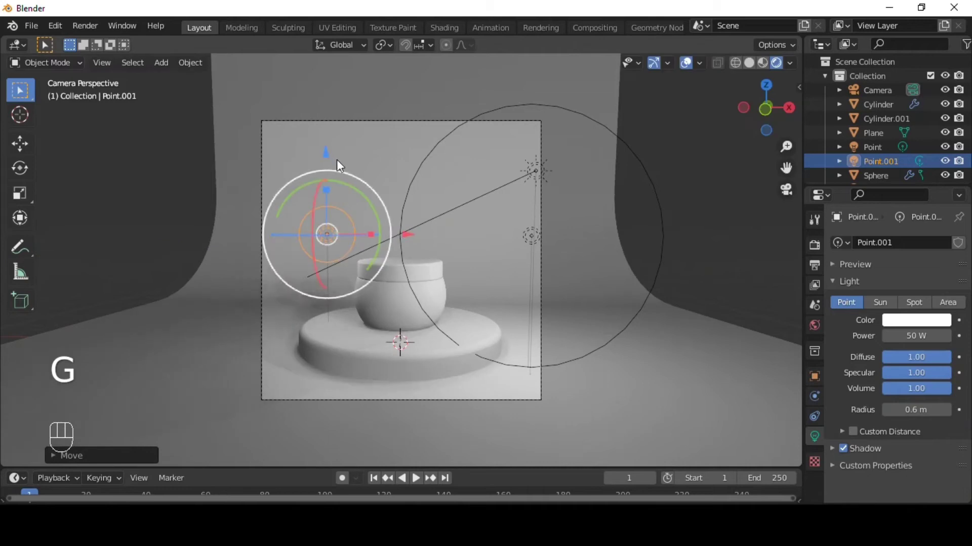
drag(335, 160, 371, 190)
key(g)
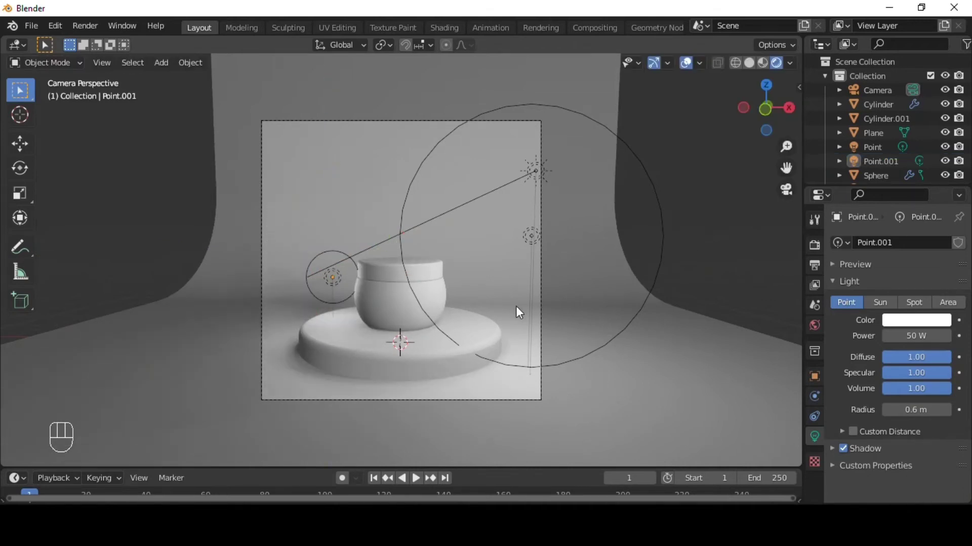
Step: Add a 45°-tilted plane behind the jar, inset and extrude a raised border, and enlarge it to fill the shot
key(shift+a)
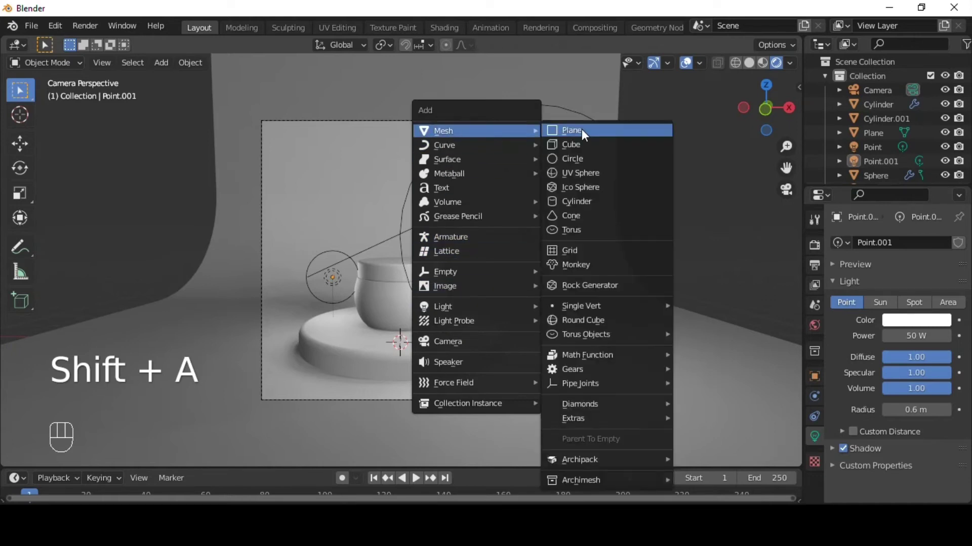
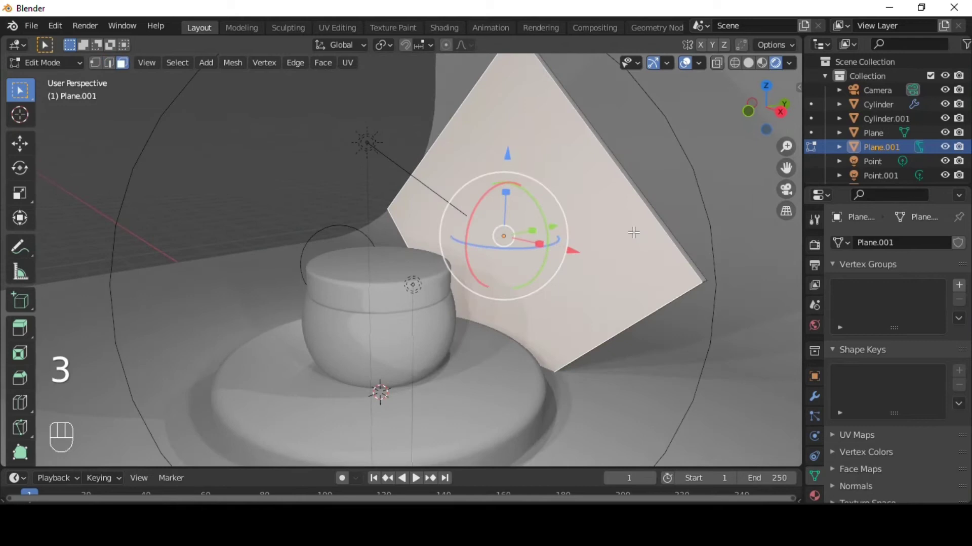
key(i)
key(e)
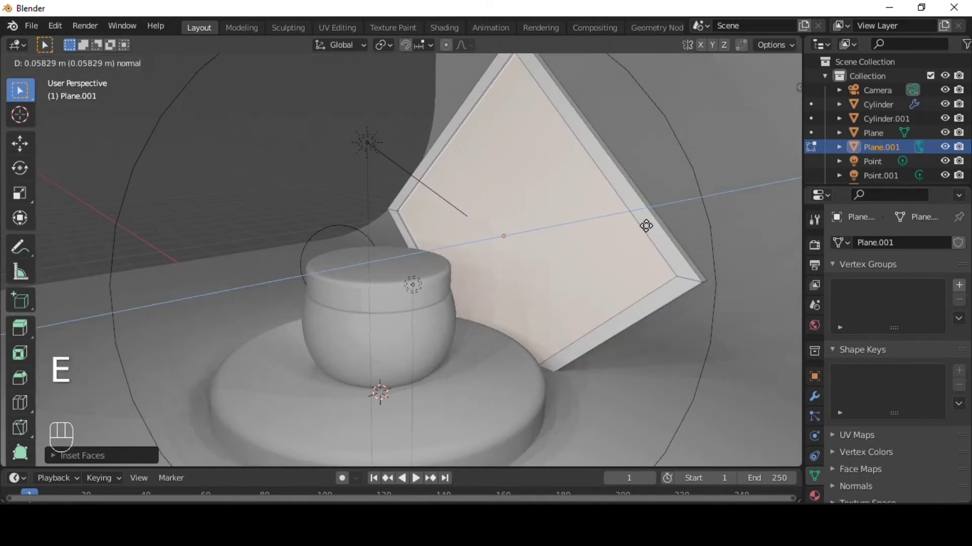
key(i)
key(e)
key(Tab)
key(s)
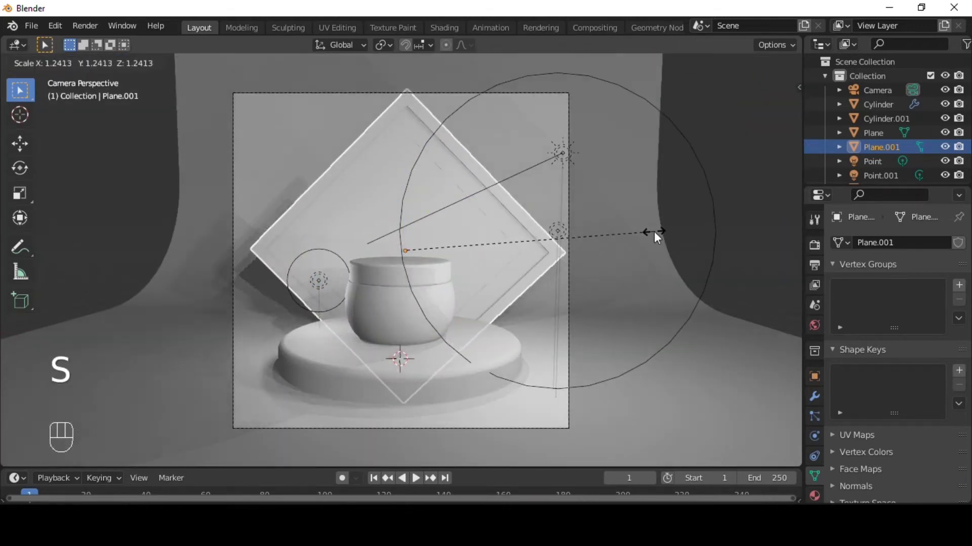
Step: Give the jar body its own material and colour the pedestal peach
click(741, 253)
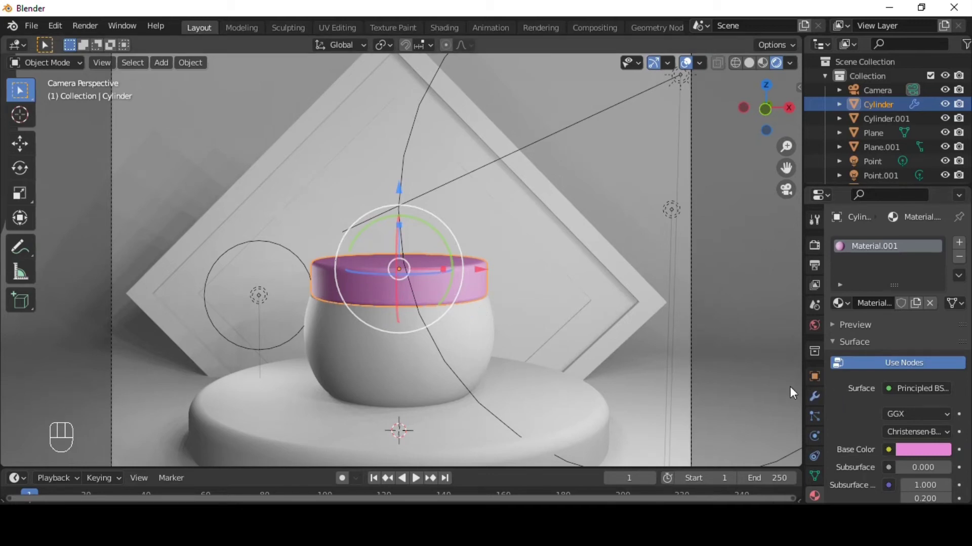
click(472, 353)
click(940, 380)
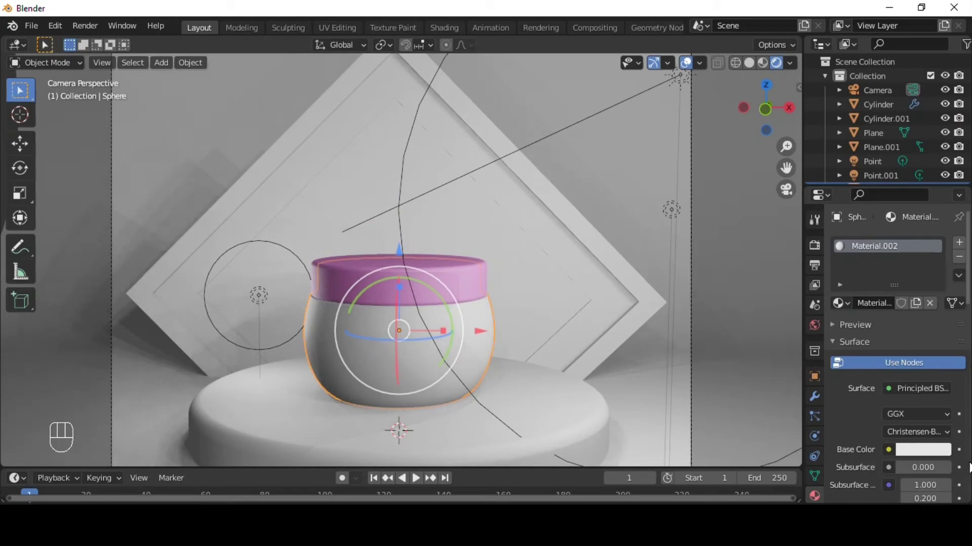
click(916, 424)
click(911, 456)
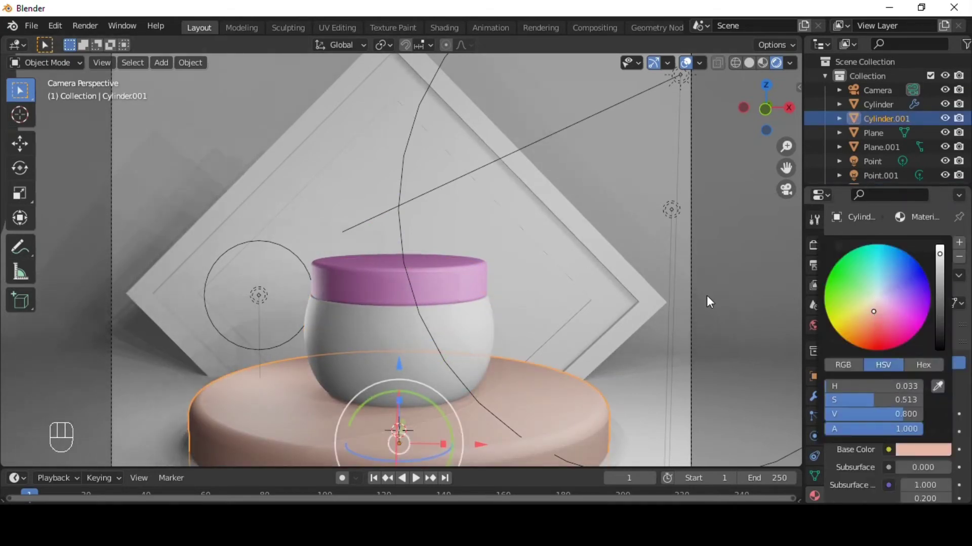
Step: Edit the diamond panel's faces to give its inner face a separate white material
key(Tab)
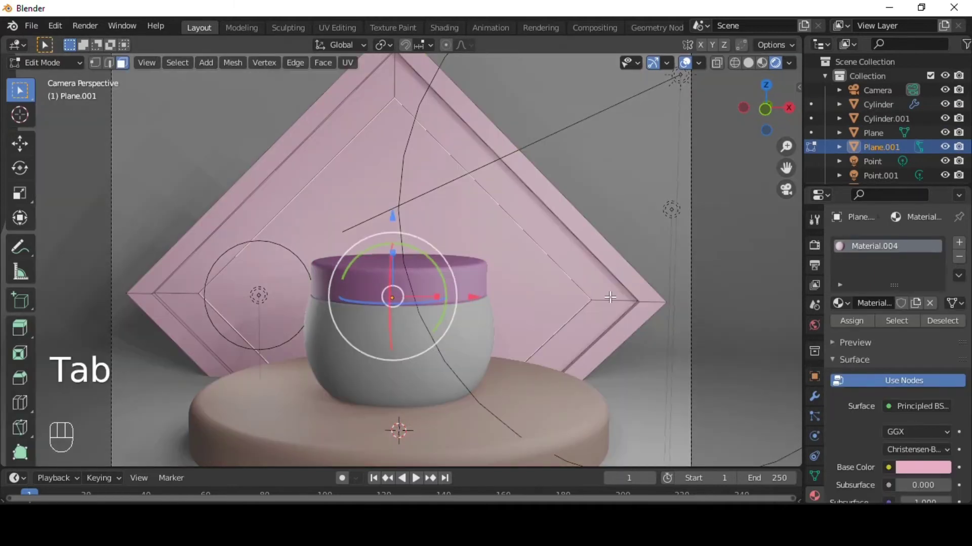
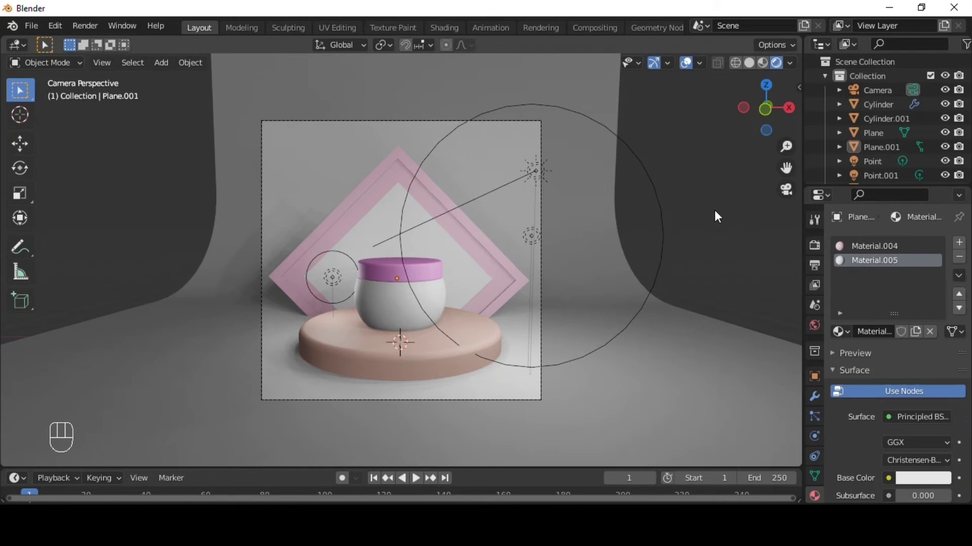
click(717, 216)
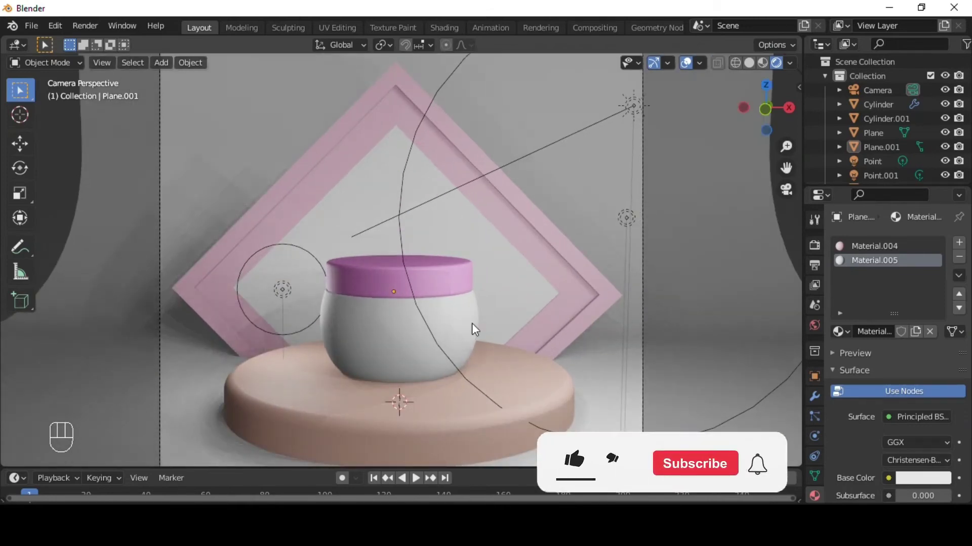
Step: Apply the jar body's rotation and scale, then view it from the side in edge select mode
key(ctrl+a)
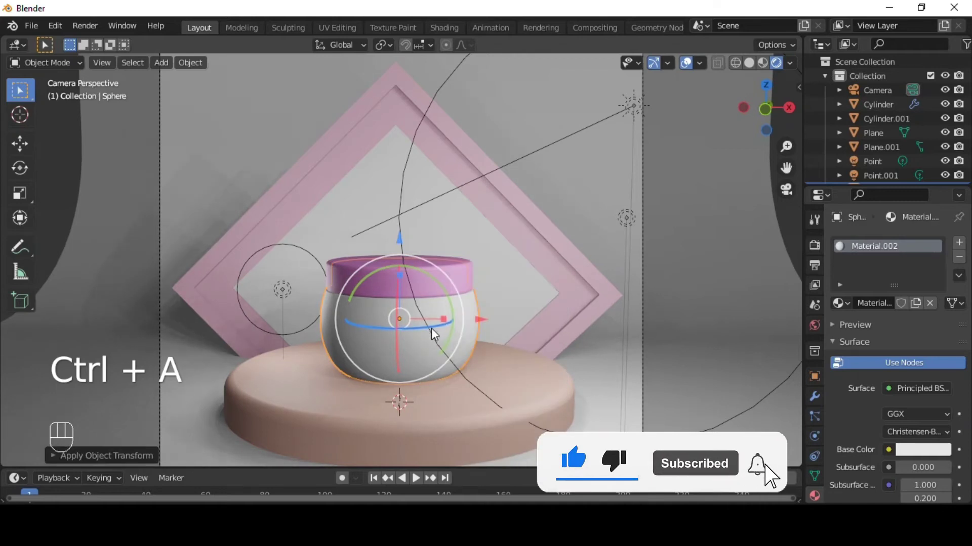
key(`)
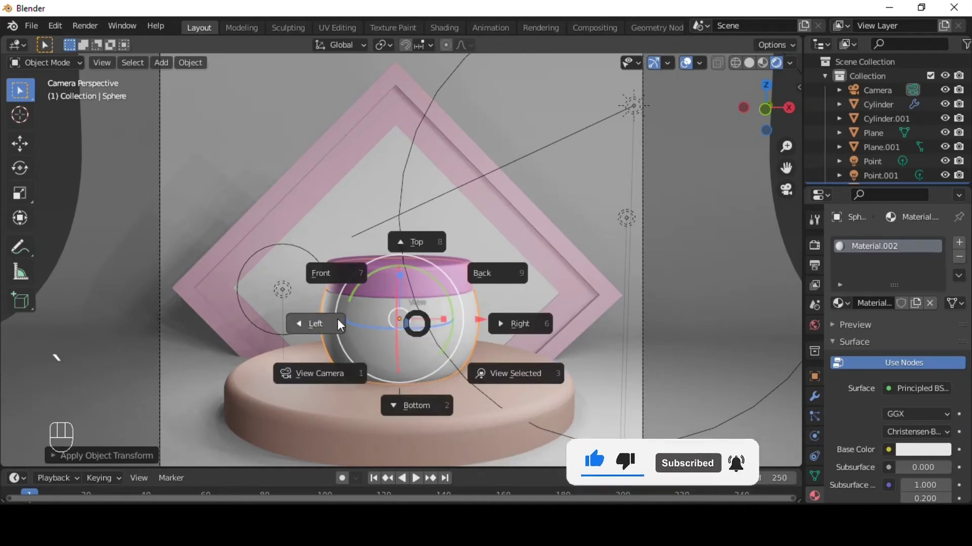
key(shift+alt+Tab)
middle_click(435, 335)
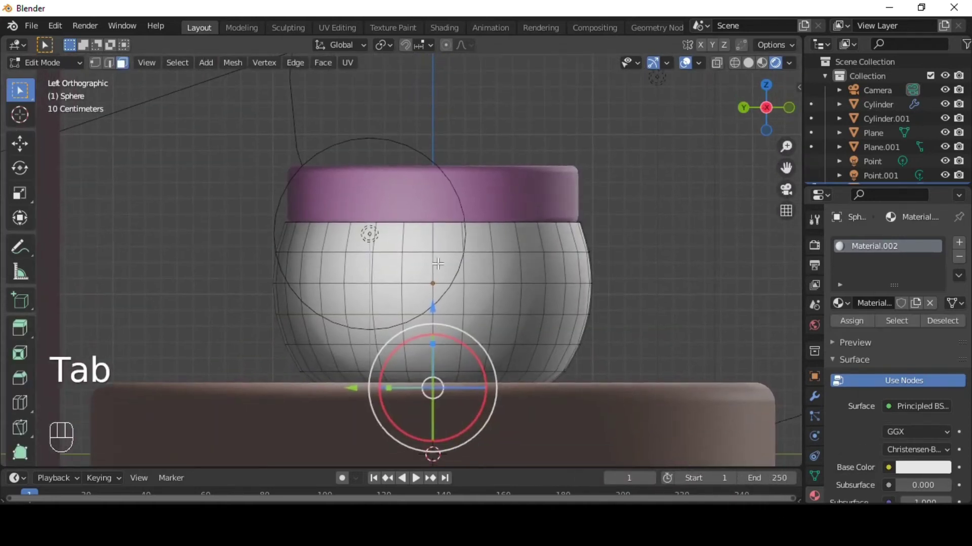
key(2)
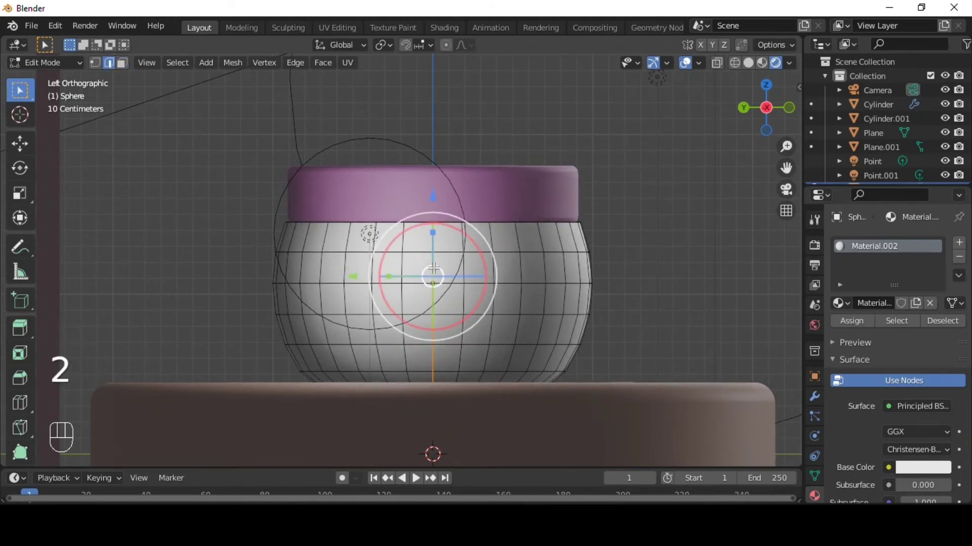
Step: Mark UV seams along the jar body's top rim and down one side
key(u)
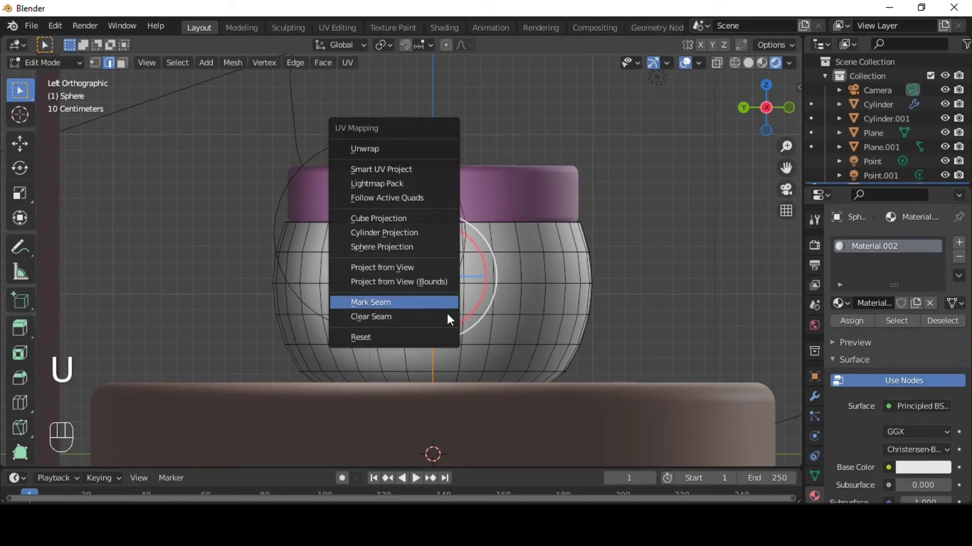
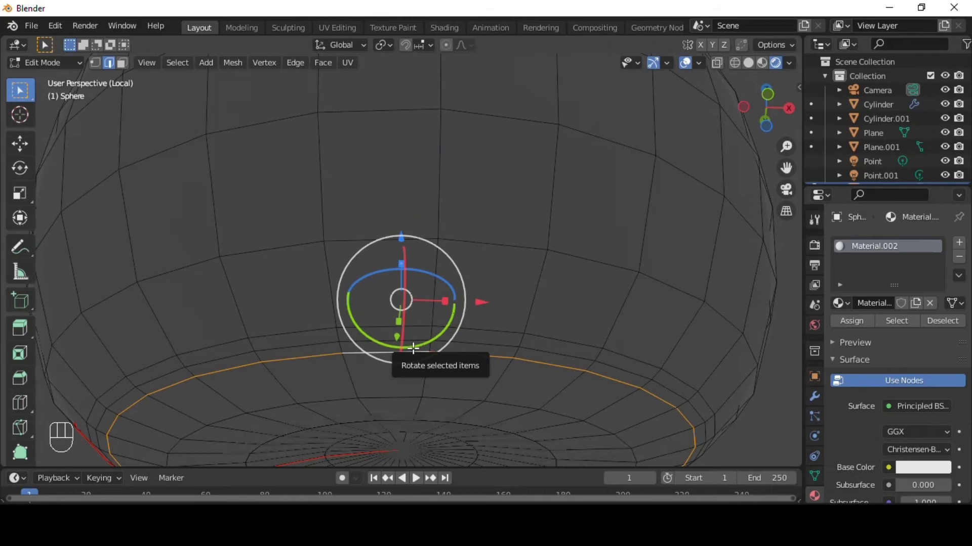
key(/)
key(u)
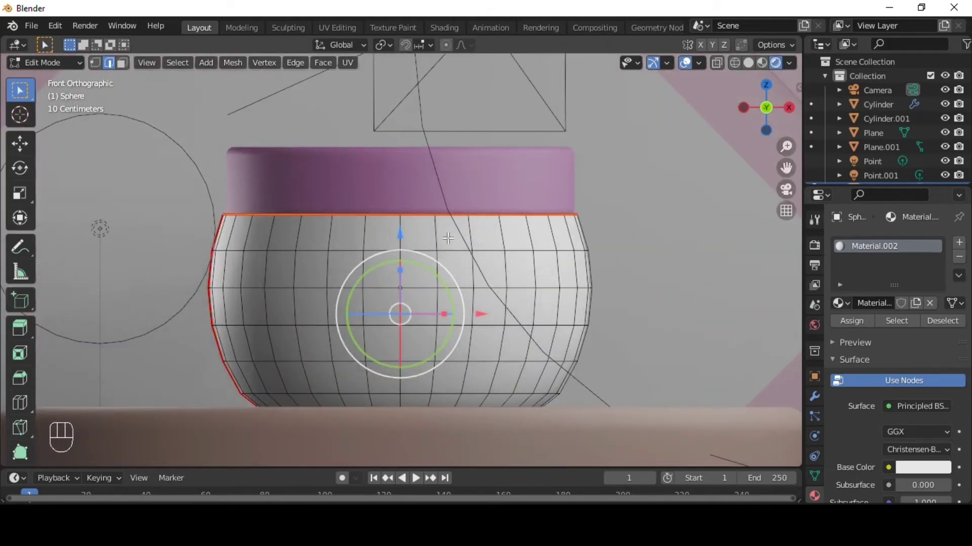
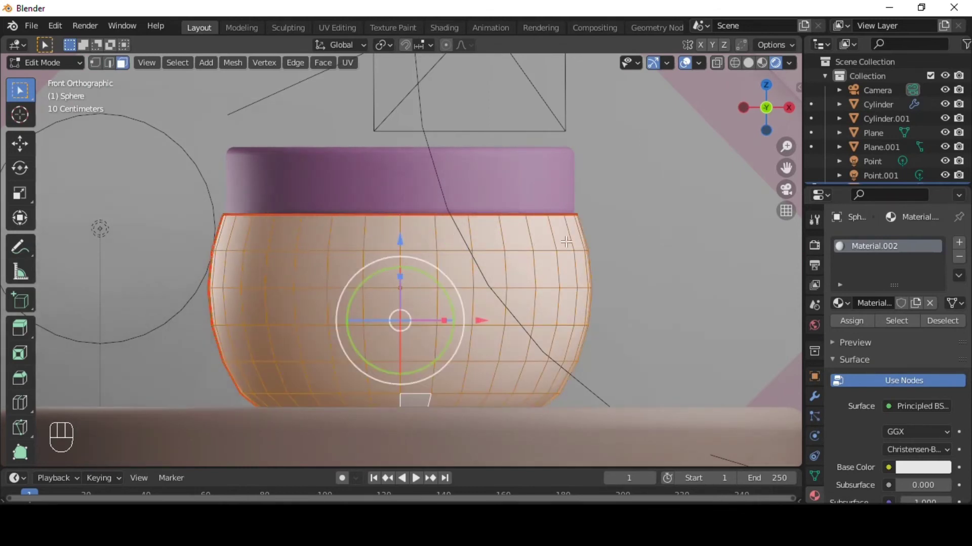
Step: Add material 'wadah' using the asdd.jpg label image and unwrap the jar body onto it
click(960, 247)
click(863, 358)
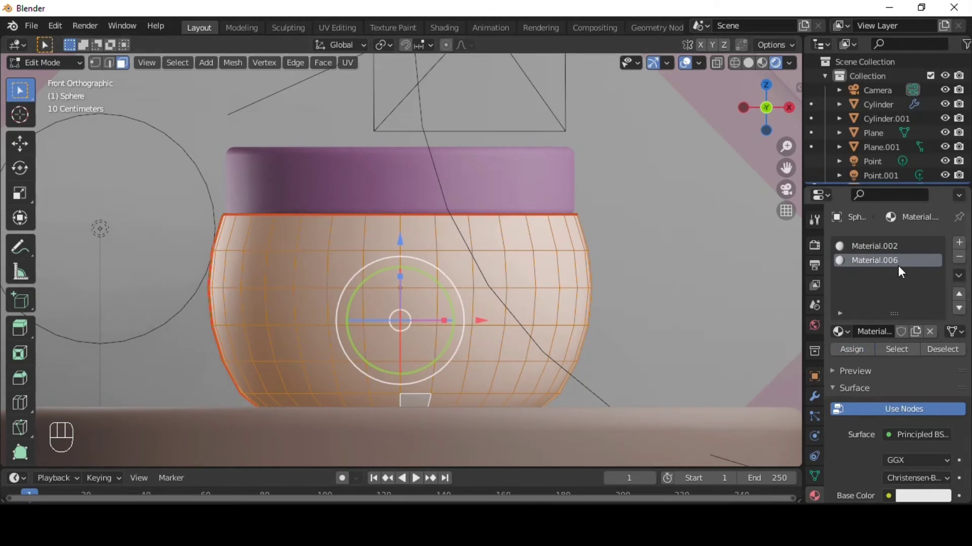
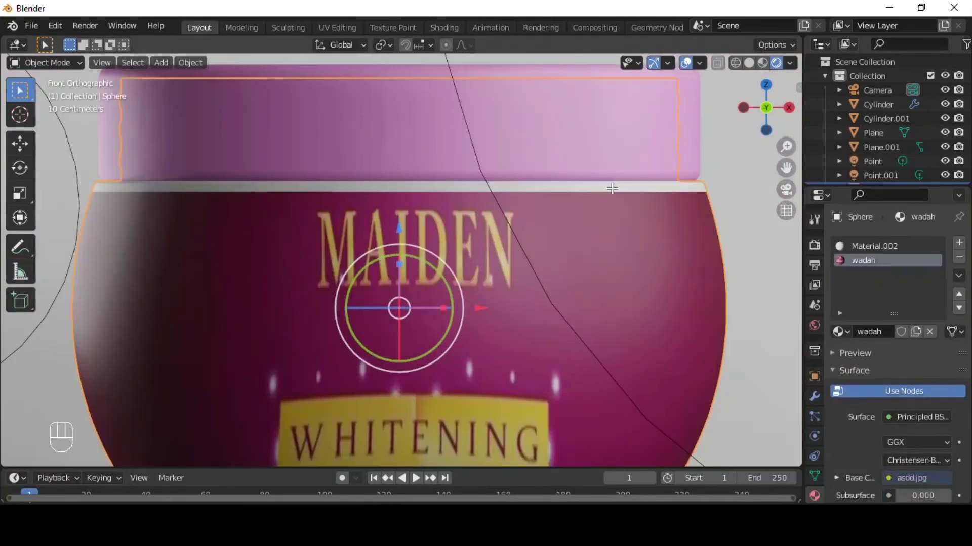
key(Tab)
key(ctrl+r)
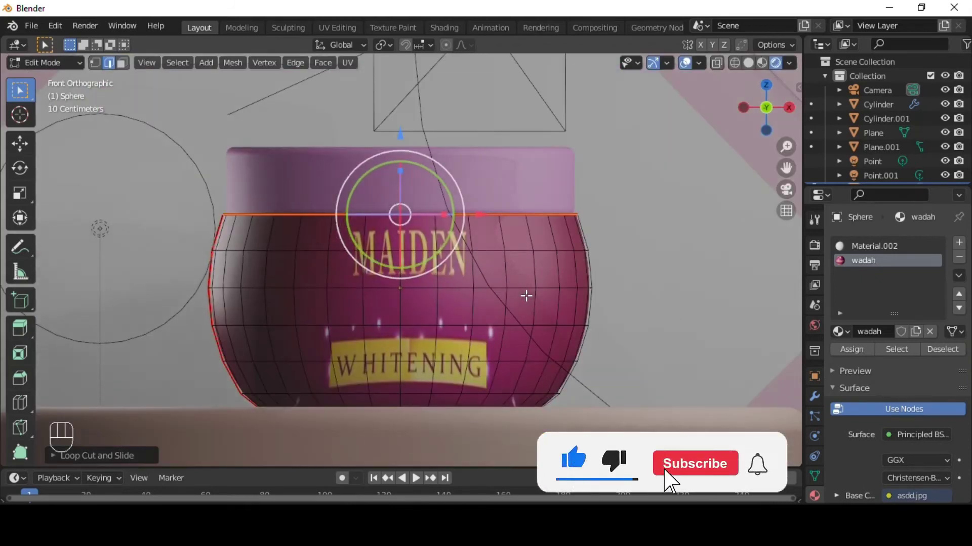
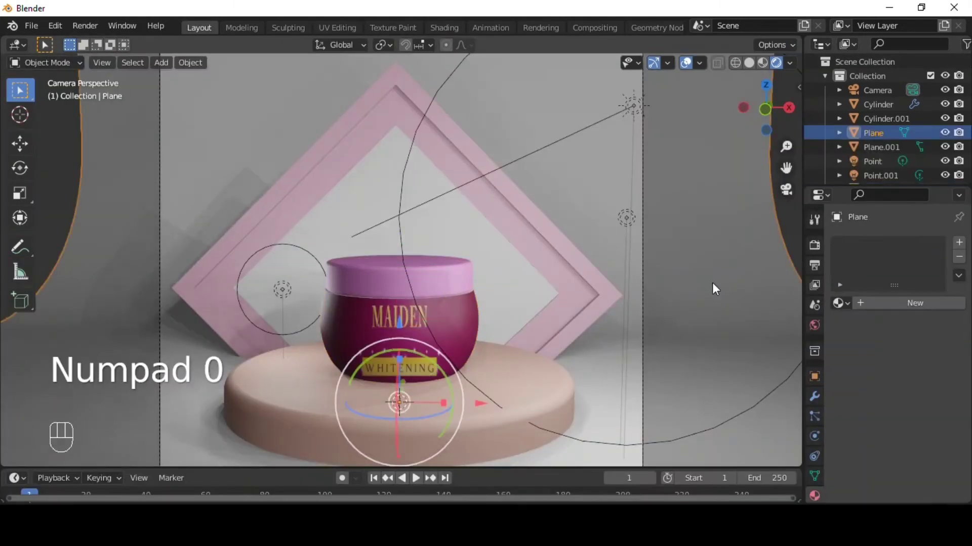
drag(485, 260, 487, 324)
key(Tab)
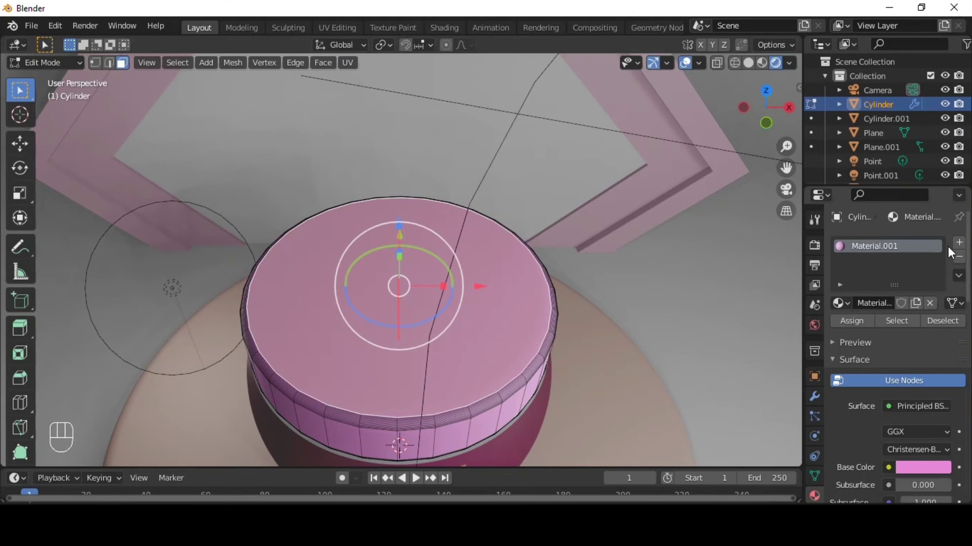
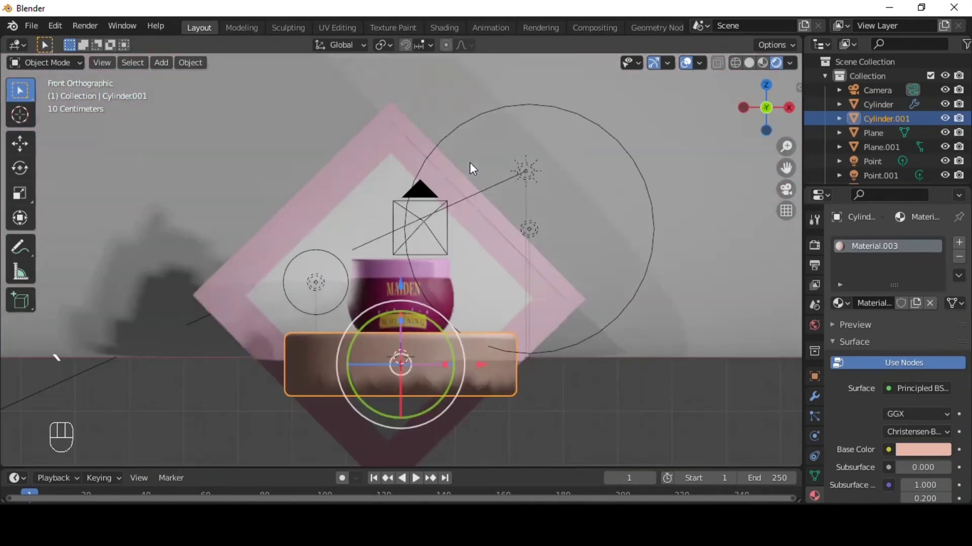
Step: Duplicate the jar body and lid, raising the copy above the original and tilting it toward the camera
key(KP_0)
click(384, 282)
key(shift+d)
key(r)
middle_click(535, 239)
drag(474, 212, 429, 129)
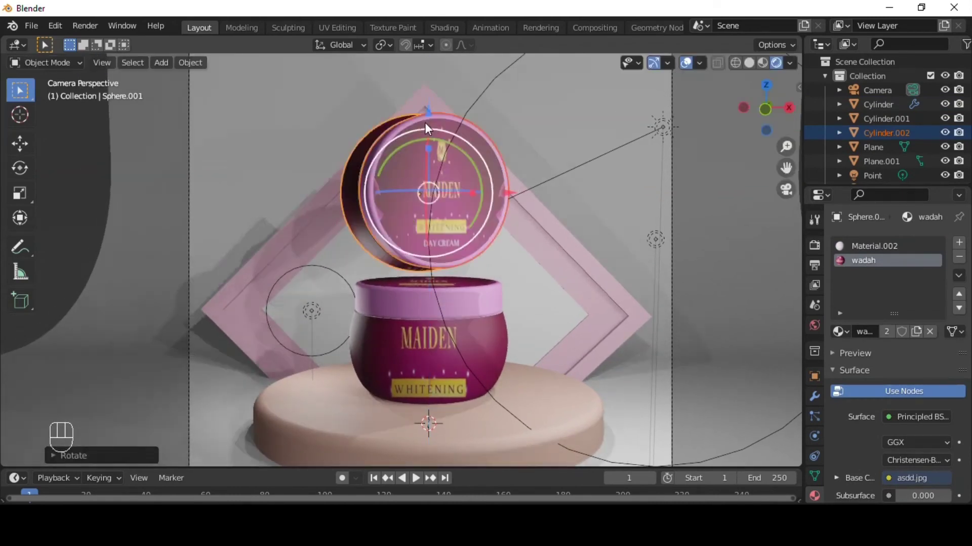
drag(426, 116, 521, 182)
key(KP_0)
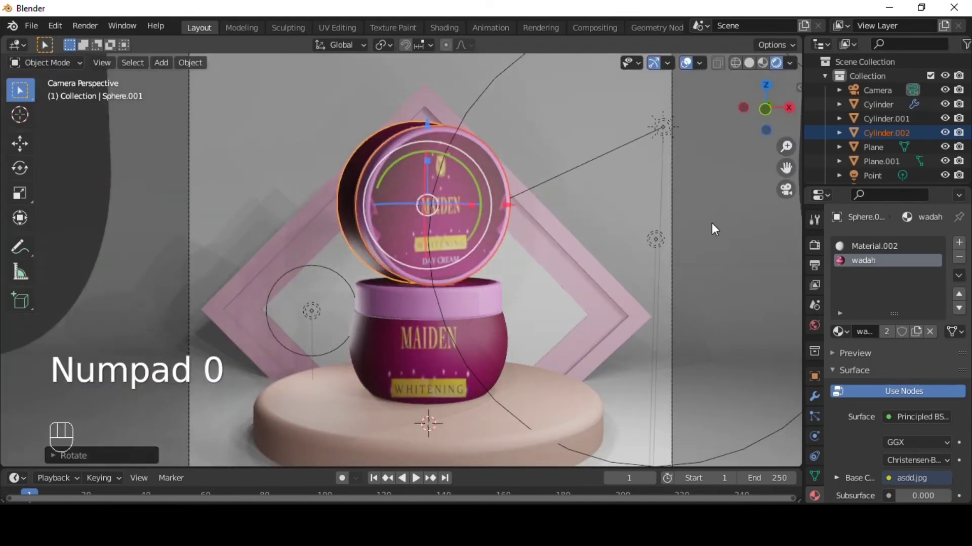
Step: Switch to the rendered Cycles preview and select the pink point light
click(719, 228)
click(717, 227)
click(908, 255)
drag(908, 245, 816, 343)
click(821, 437)
click(927, 329)
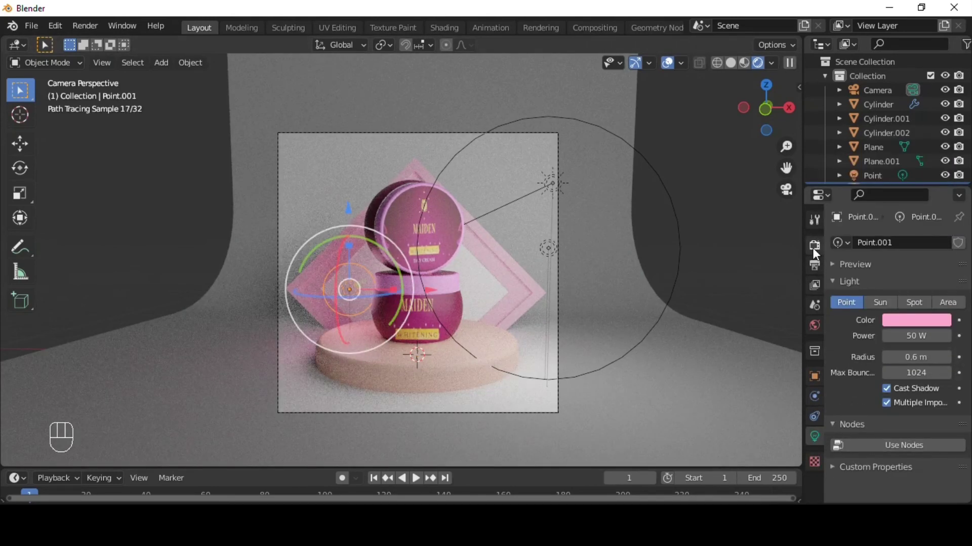
Step: Widen the pink point light's radius and check the lighting around the jars
drag(579, 314, 679, 350)
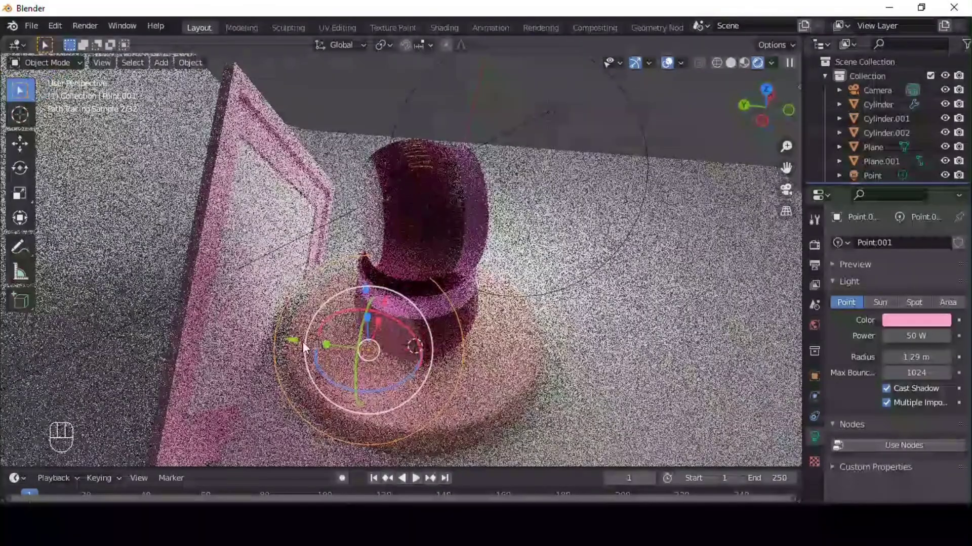
drag(295, 345, 485, 296)
drag(609, 264, 844, 363)
click(729, 359)
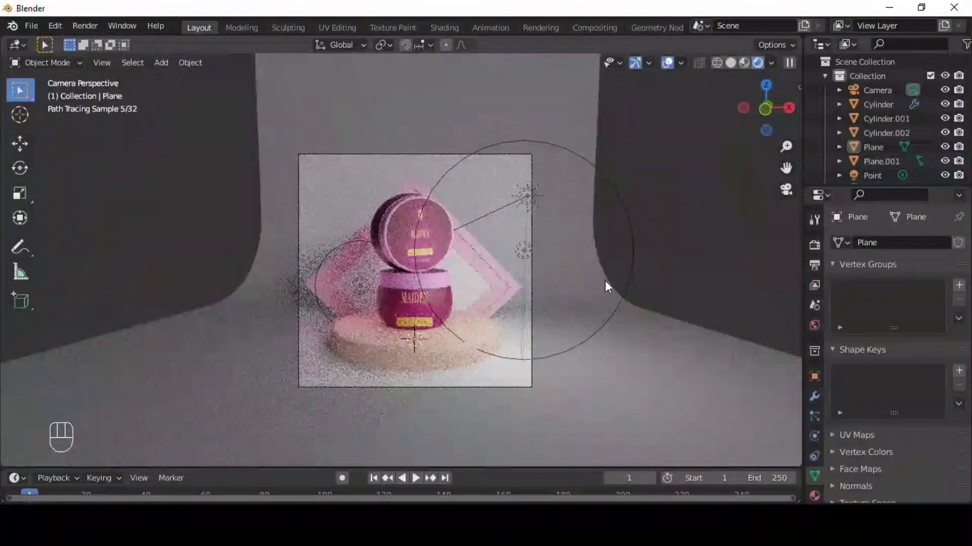
Step: Enable viewport denoising and set colour management to Filmic with a High Contrast look
click(818, 254)
drag(915, 289, 861, 384)
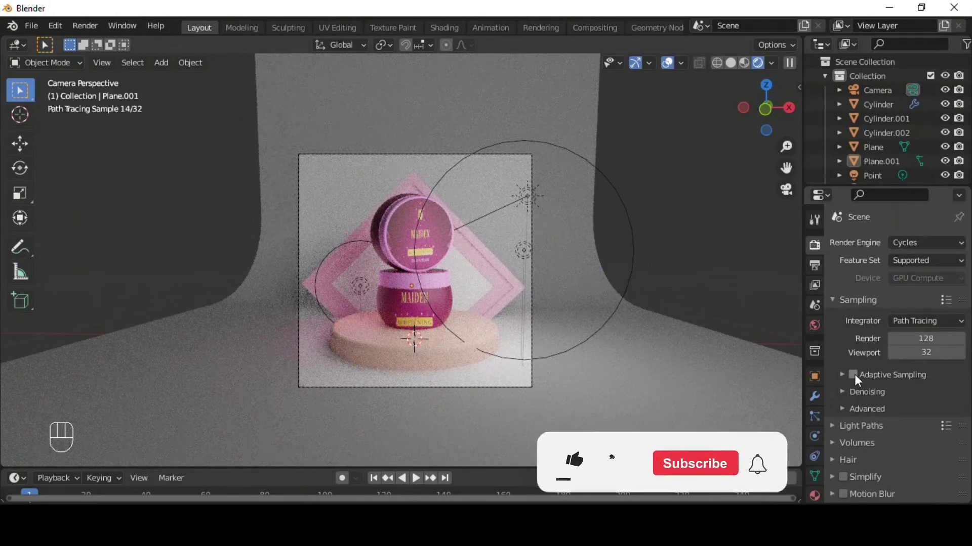
click(860, 380)
click(845, 396)
drag(926, 439, 922, 461)
drag(920, 443, 966, 461)
click(659, 480)
click(874, 397)
Step: Start rendering the final Cycles image
click(902, 465)
click(932, 429)
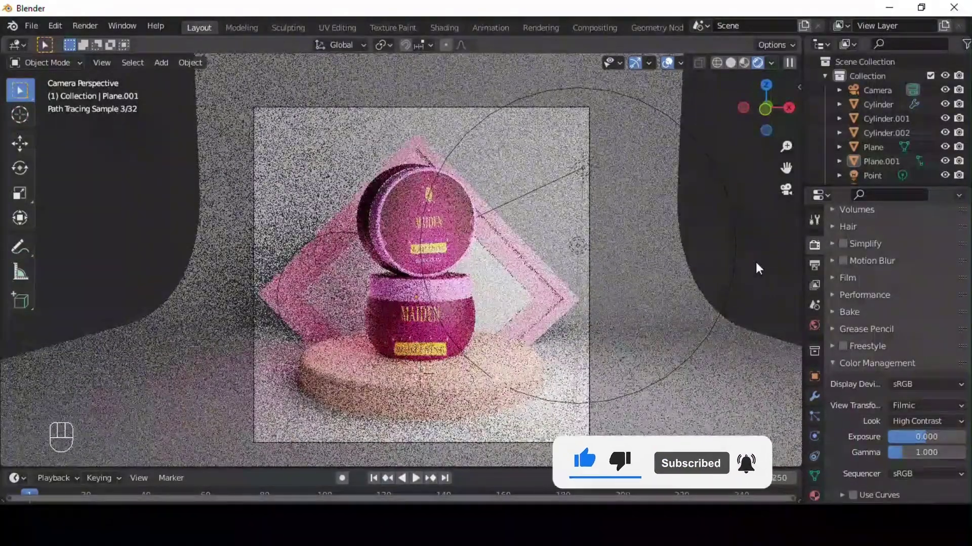